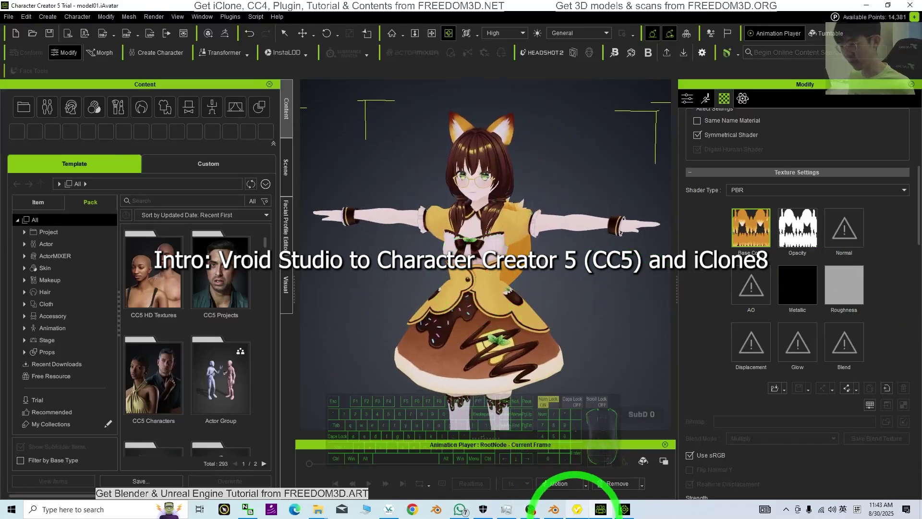
# Inspect the fox-eared character, zooming in on the face and orbiting around it
pyautogui.moveTo(519, 222); pyautogui.dragTo(550, 357)
pyautogui.click(517, 148)
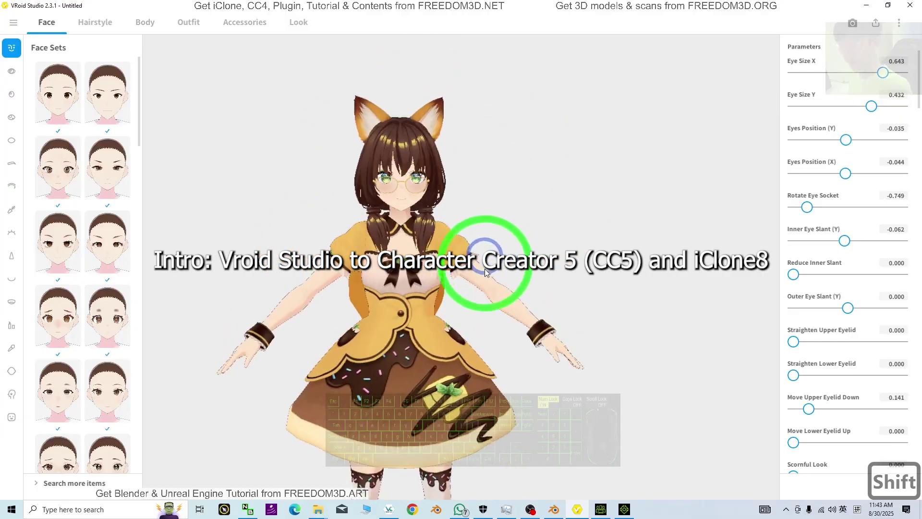
pyautogui.moveTo(609, 510); pyautogui.dragTo(562, 446)
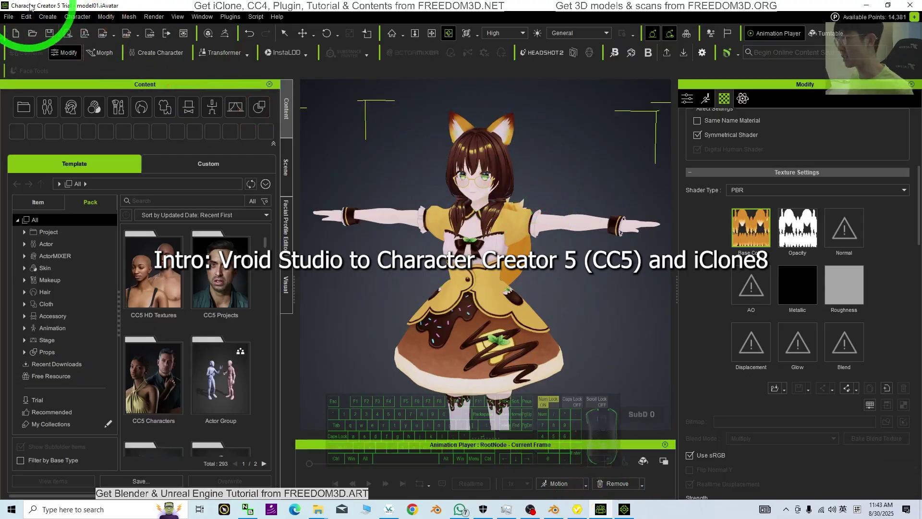
pyautogui.click(606, 303)
pyautogui.moveTo(625, 308); pyautogui.dragTo(580, 345)
pyautogui.press('x')
pyautogui.write('xccc')
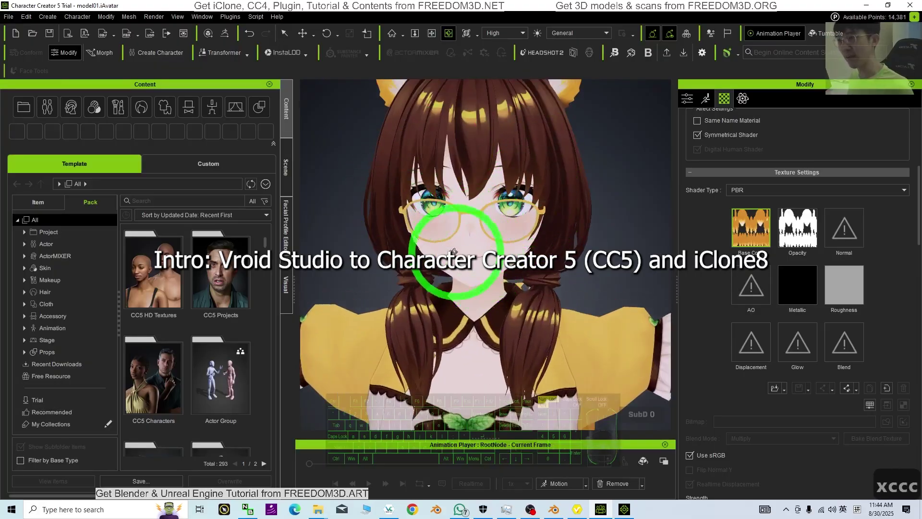
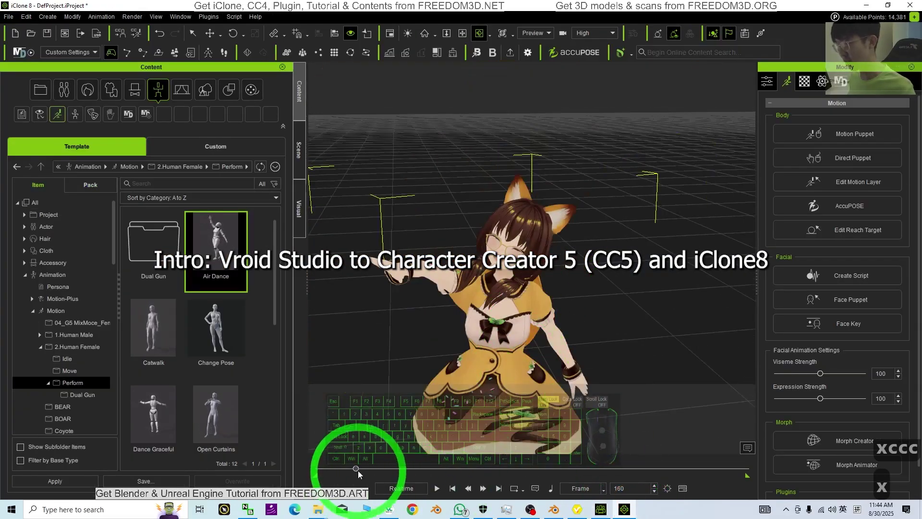
pyautogui.moveTo(330, 466); pyautogui.dragTo(279, 468)
pyautogui.moveTo(340, 472); pyautogui.dragTo(353, 472)
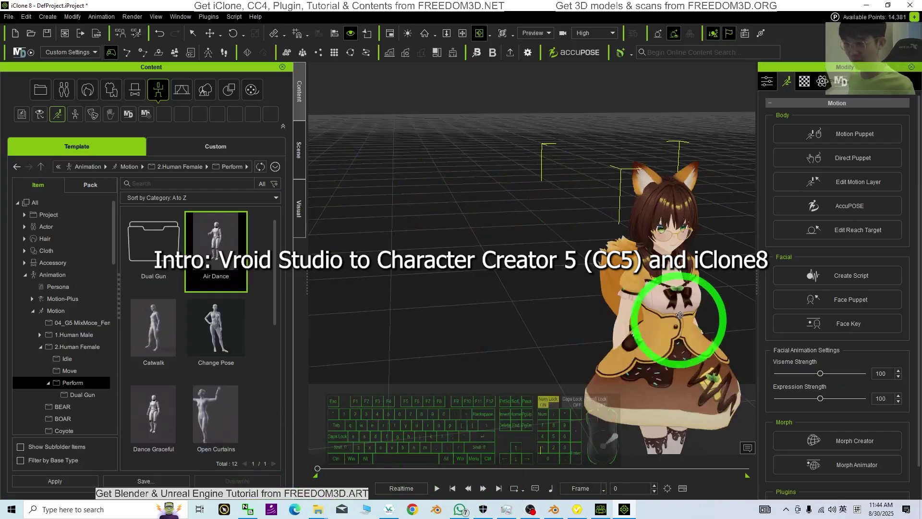
# Preview the dance motion, then choose Export as VRM from the Camera/Export menu
pyautogui.click(436, 487)
pyautogui.write('xc')
pyautogui.write('xcxcxcxcx')
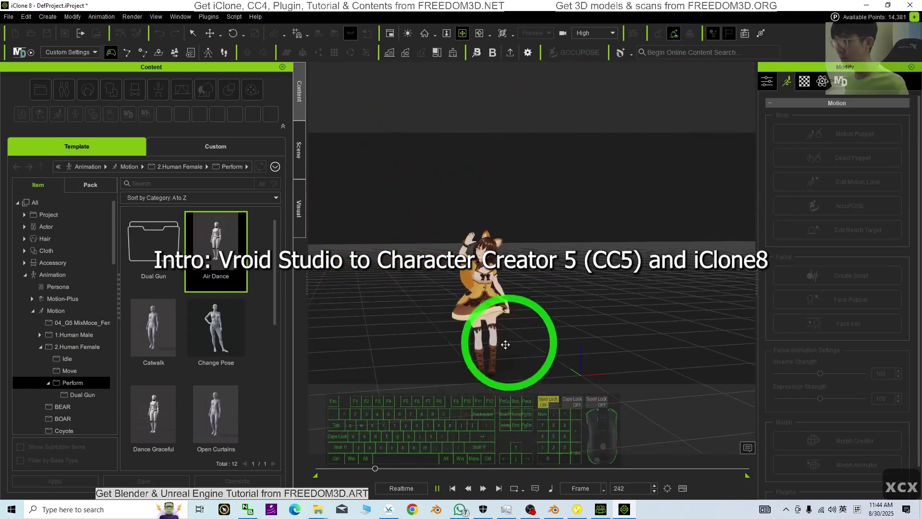
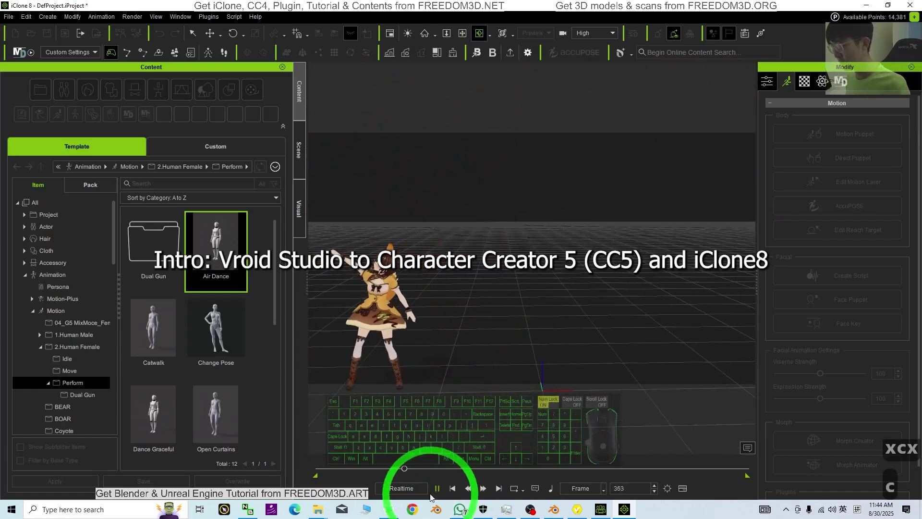
pyautogui.click(443, 488)
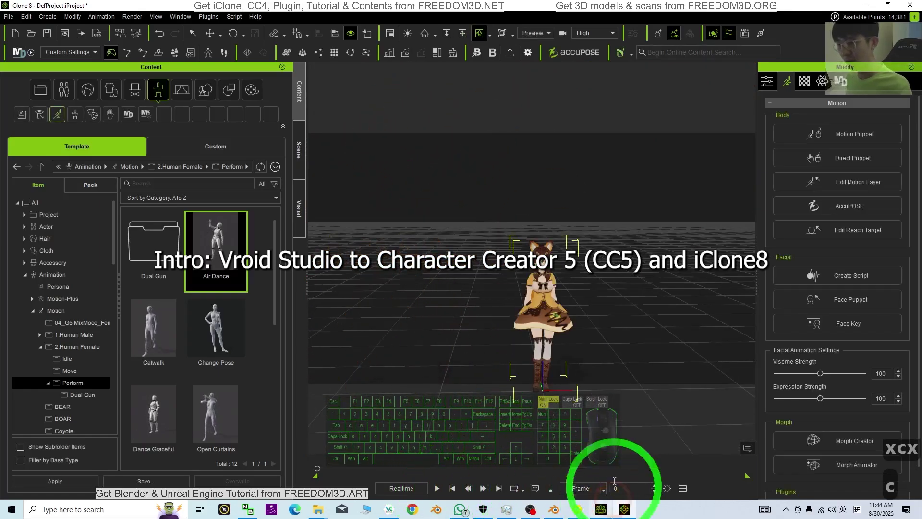
pyautogui.press('x')
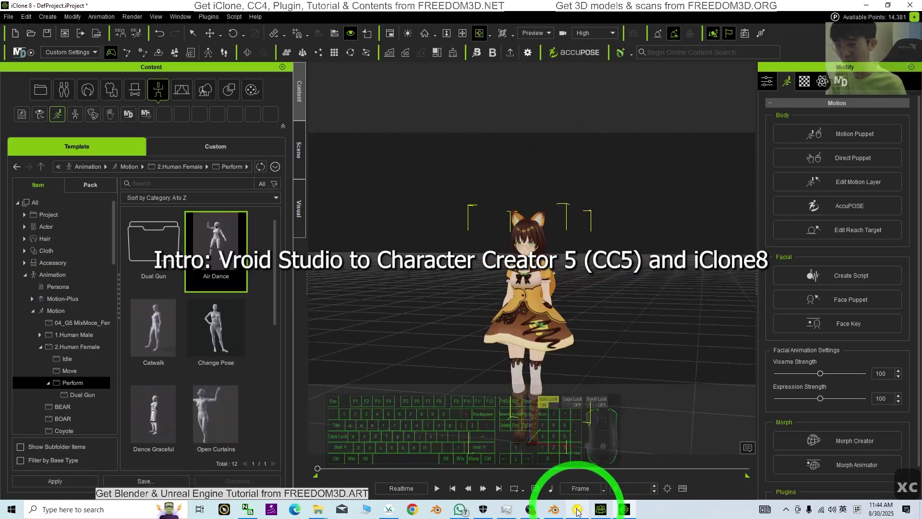
pyautogui.click(590, 513)
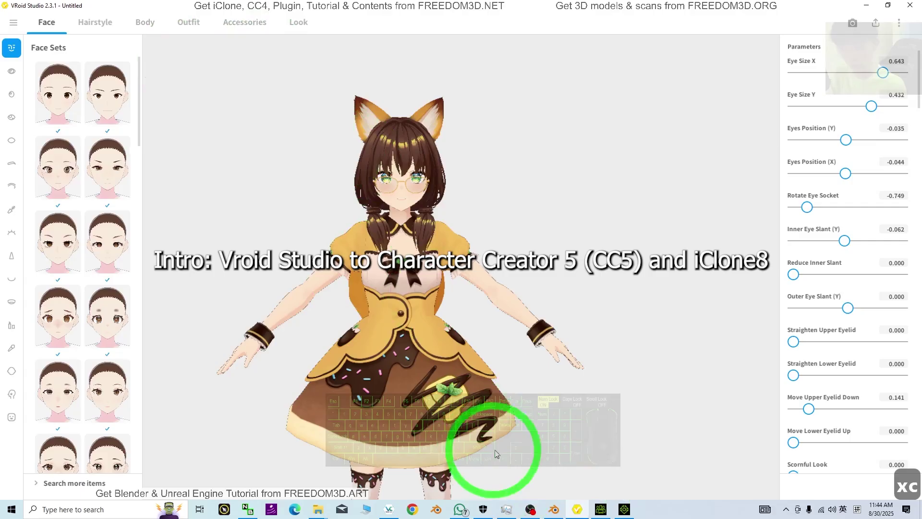
pyautogui.click(610, 508)
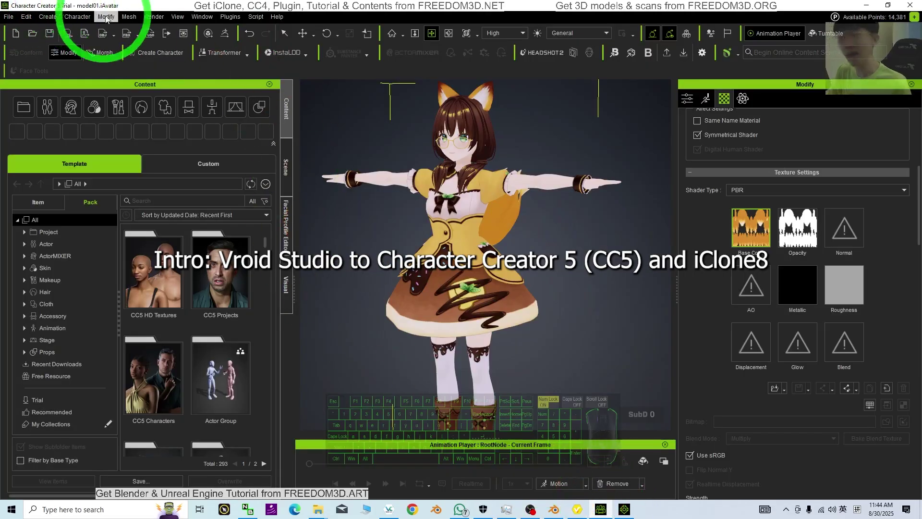
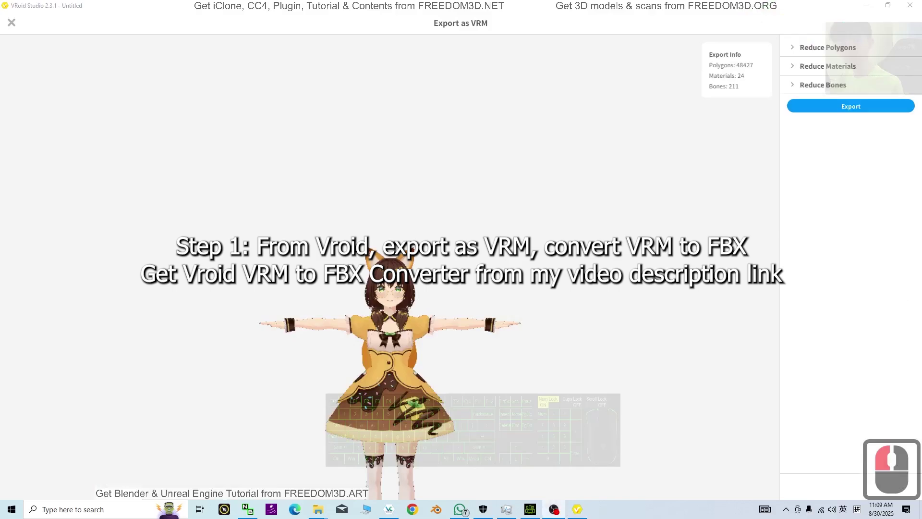
# Fill in the VRM Settings avatar title, redistribution, alteration and attribution fields
pyautogui.moveTo(408, 344); pyautogui.dragTo(476, 374)
pyautogui.scroll(-3)
pyautogui.moveTo(477, 380); pyautogui.dragTo(832, 109)
pyautogui.moveTo(833, 109); pyautogui.dragTo(449, 352)
pyautogui.scroll(-3)
pyautogui.moveTo(439, 318); pyautogui.dragTo(373, 367)
# Review the VRM 1.0 settings to the bottom and start the VRM export
pyautogui.scroll(3)
pyautogui.scroll(3)
pyautogui.scroll(-3)
pyautogui.scroll(-3)
pyautogui.click(443, 380)
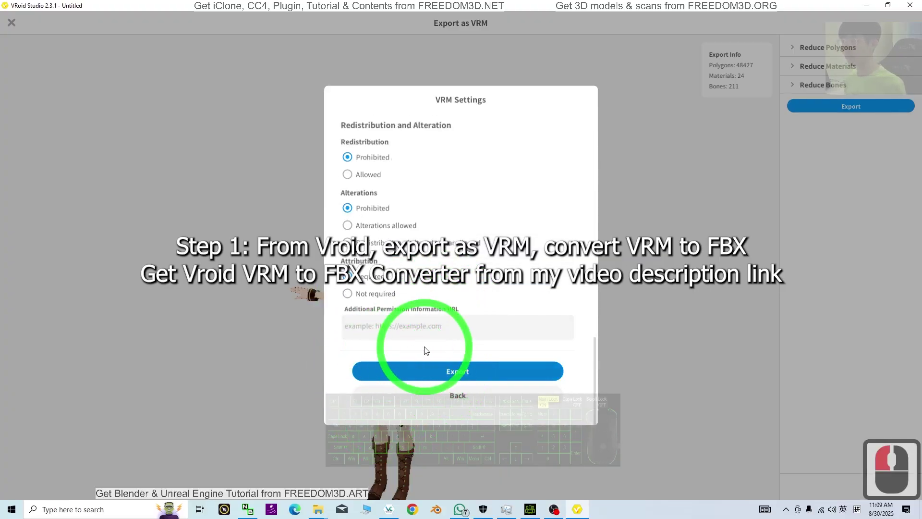
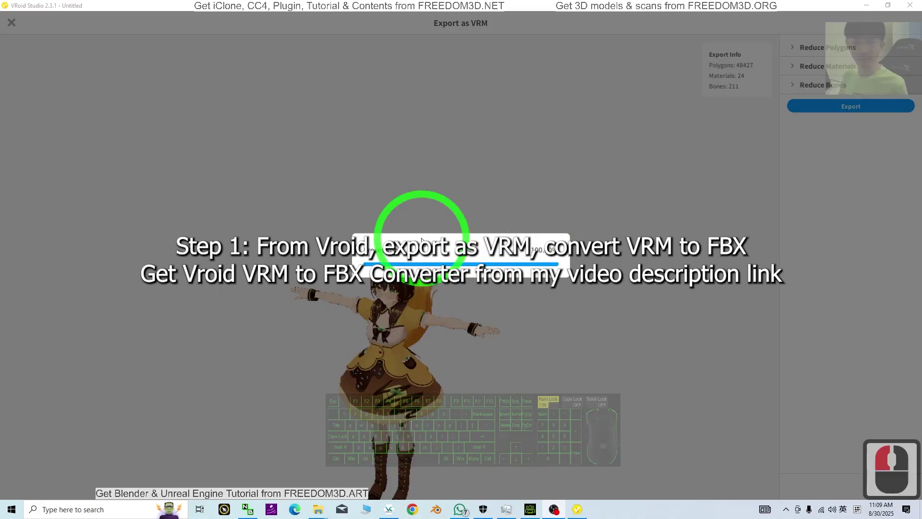
# Save the character as a .vrm file keeping the default avatar file name
pyautogui.click(523, 259)
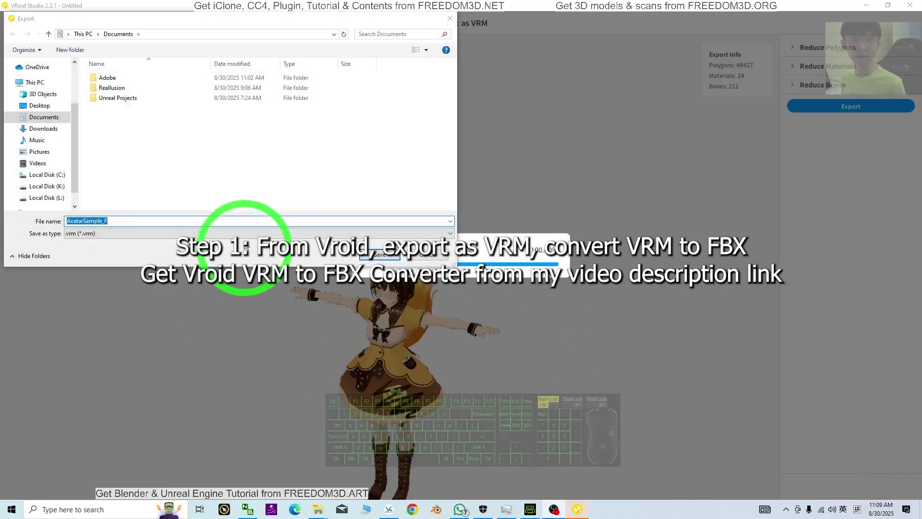
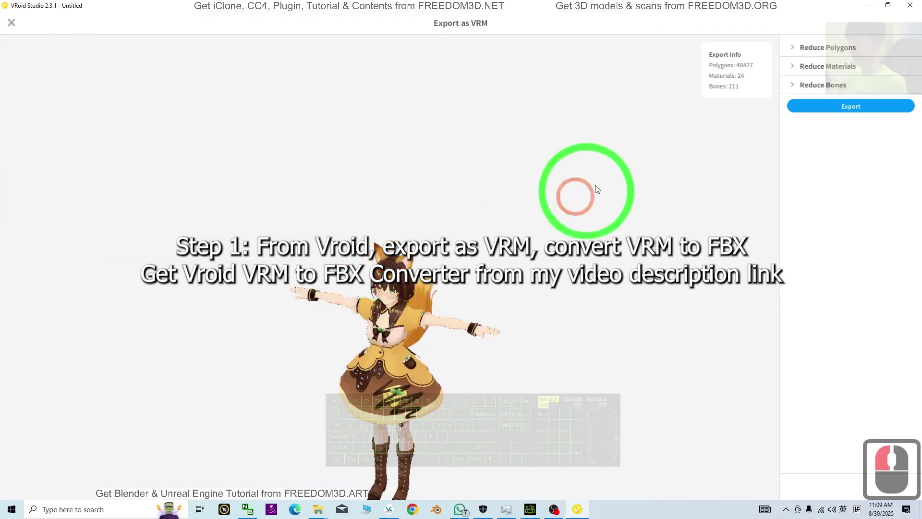
# Show the desktop and browse File Explorer toward the converter folder
pyautogui.click(874, 6)
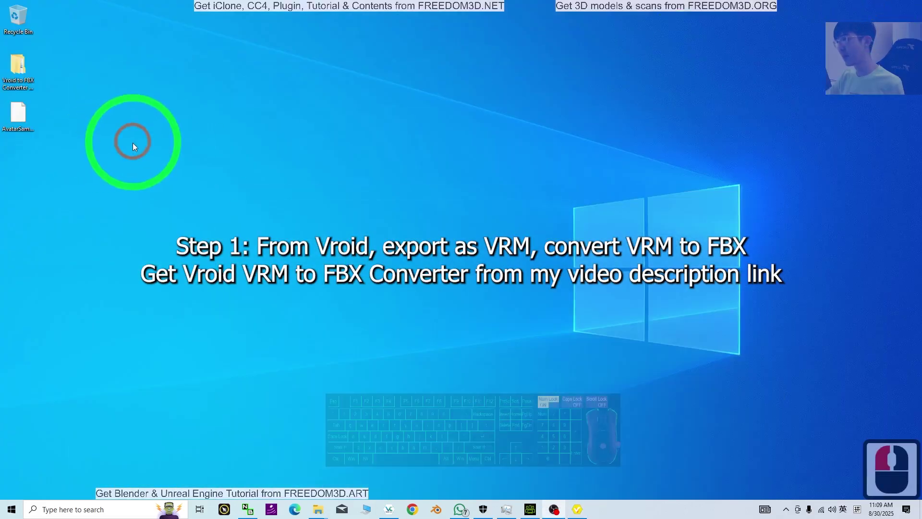
pyautogui.click(102, 167)
pyautogui.click(19, 119)
pyautogui.click(231, 142)
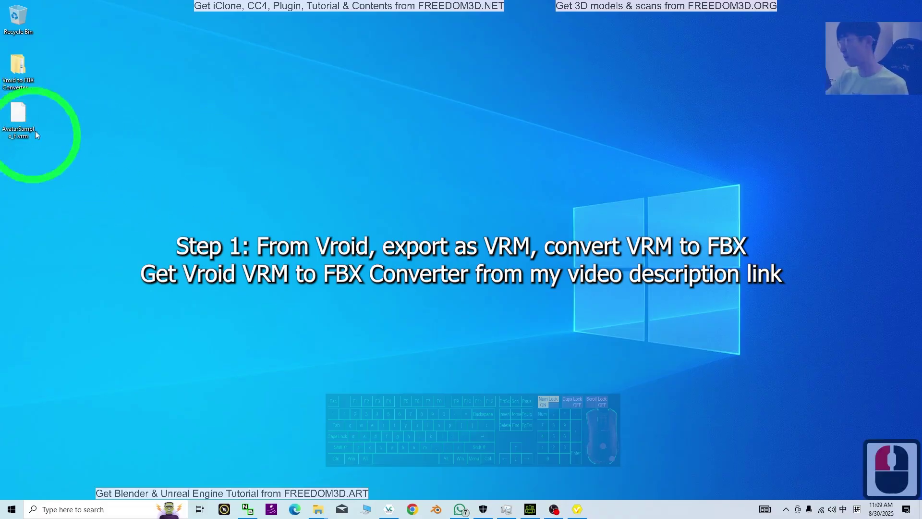
pyautogui.click(35, 120)
pyautogui.moveTo(32, 123); pyautogui.dragTo(43, 120)
pyautogui.click(132, 118)
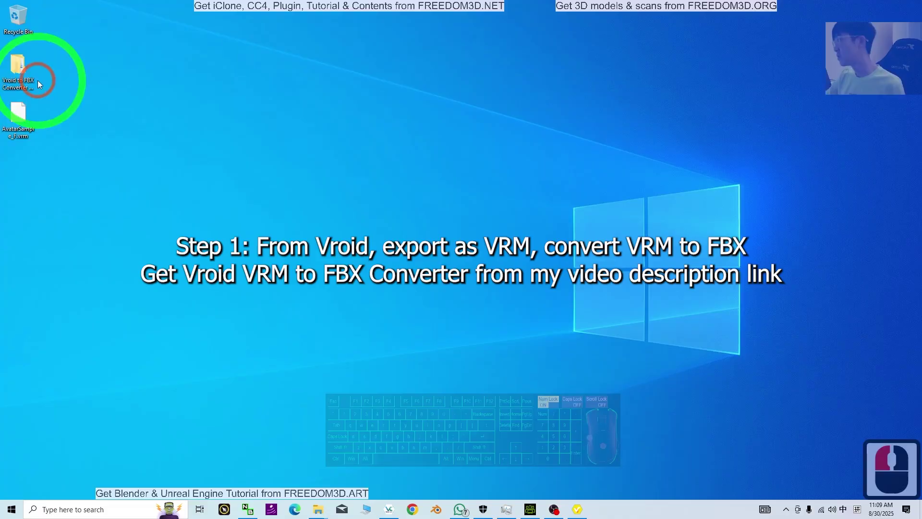
# Open Vroid to FBX Converter V1.0 and its blender-2.90.0 with VRM importer folder
pyautogui.click(29, 79)
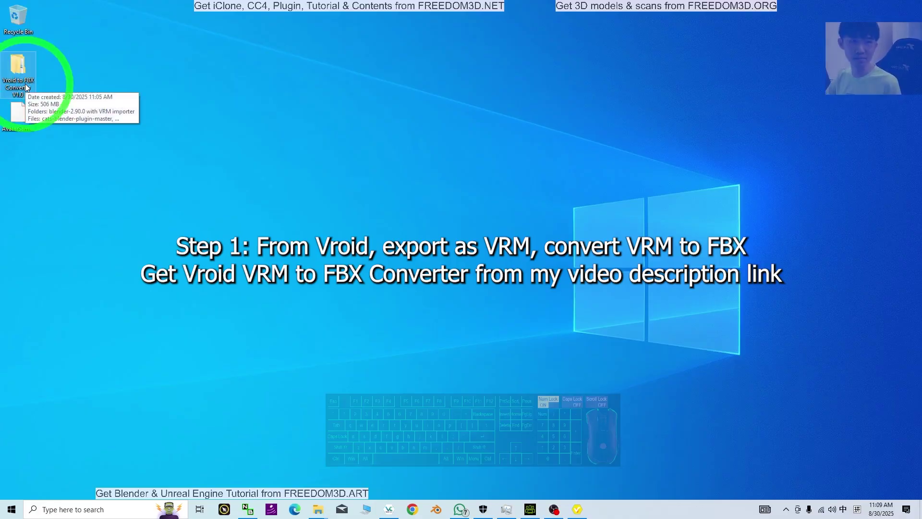
pyautogui.click(20, 72)
pyautogui.scroll(-3)
pyautogui.click(298, 201)
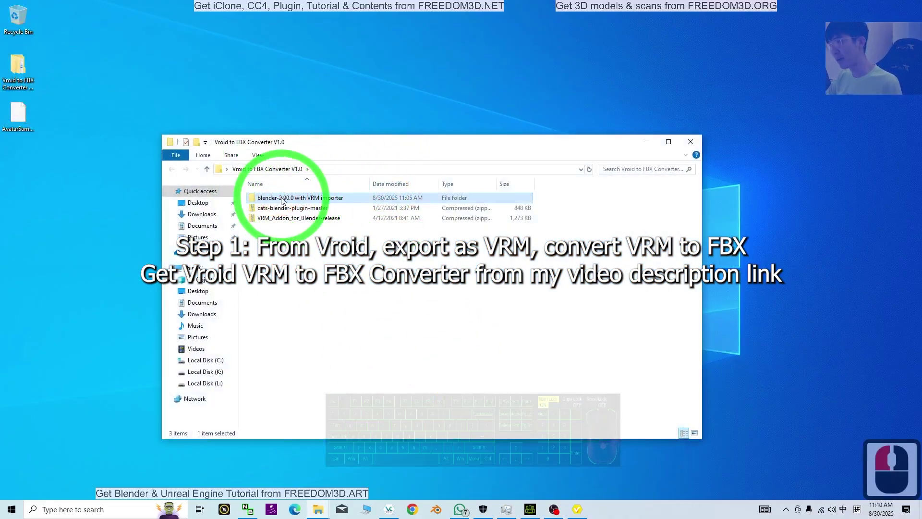
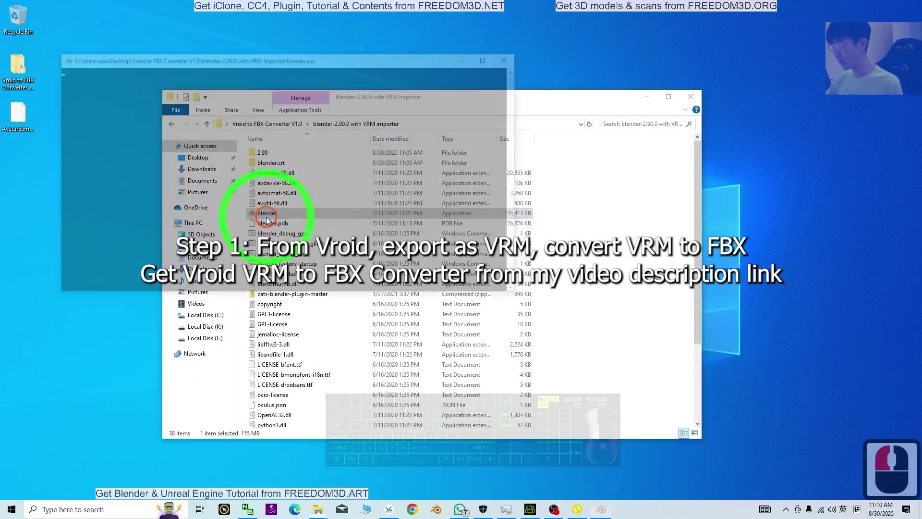
# Launch Blender 2.90 from the converter folder and arrange its window
pyautogui.click(457, 148)
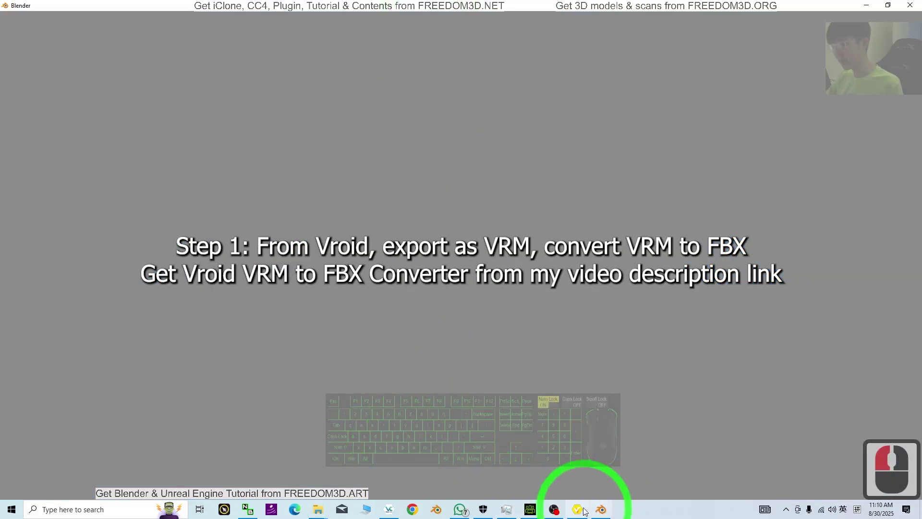
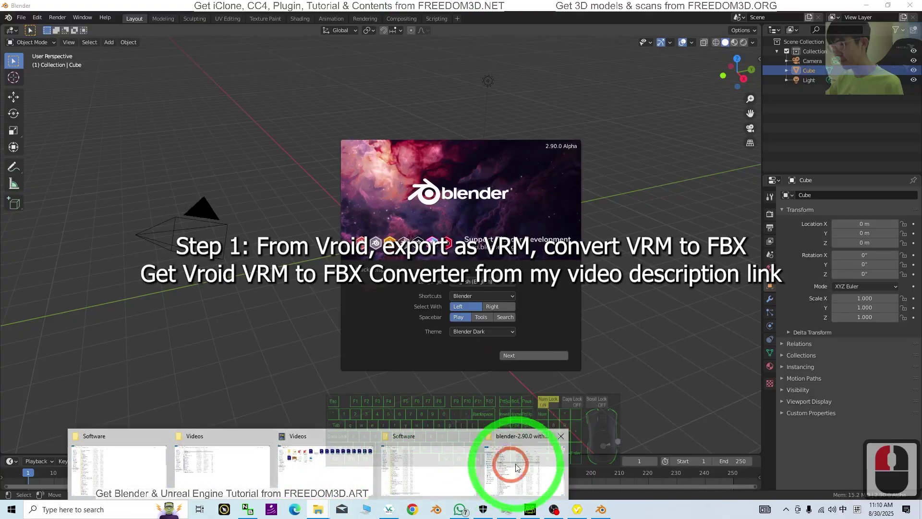
pyautogui.moveTo(559, 455); pyautogui.dragTo(547, 459)
pyautogui.click(546, 459)
pyautogui.moveTo(548, 458); pyautogui.dragTo(408, 220)
pyautogui.moveTo(408, 220); pyautogui.dragTo(415, 122)
# Select the Cats plugin and VRM add-on zip archives in File Explorer
pyautogui.scroll(3)
pyautogui.middleClick(211, 128)
pyautogui.moveTo(211, 129); pyautogui.dragTo(260, 164)
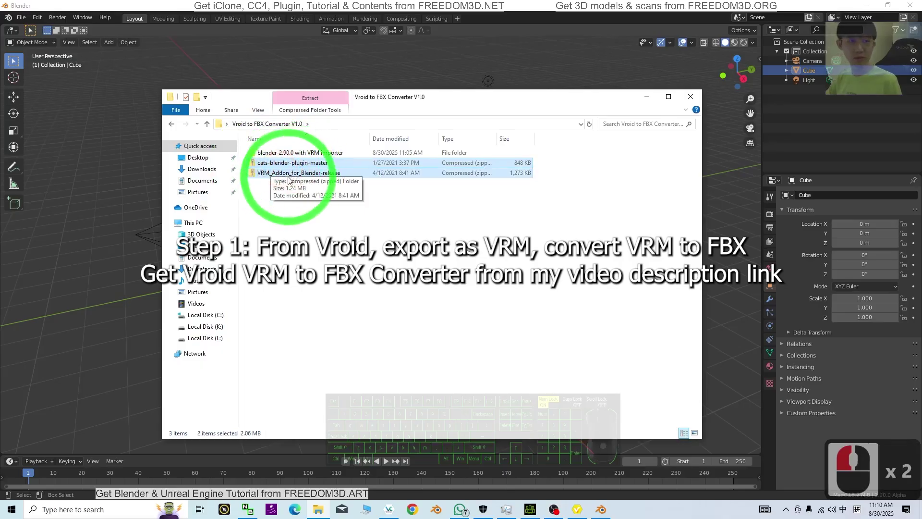
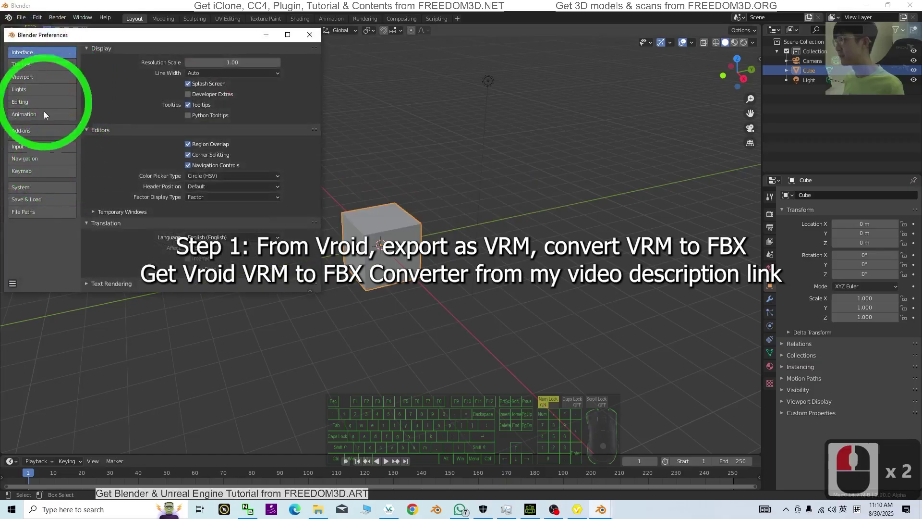
# Install cats-blender-plugin-master.zip from the converter folder and enable the Cats Blender Plugin
pyautogui.click(31, 135)
pyautogui.click(267, 55)
pyautogui.click(44, 129)
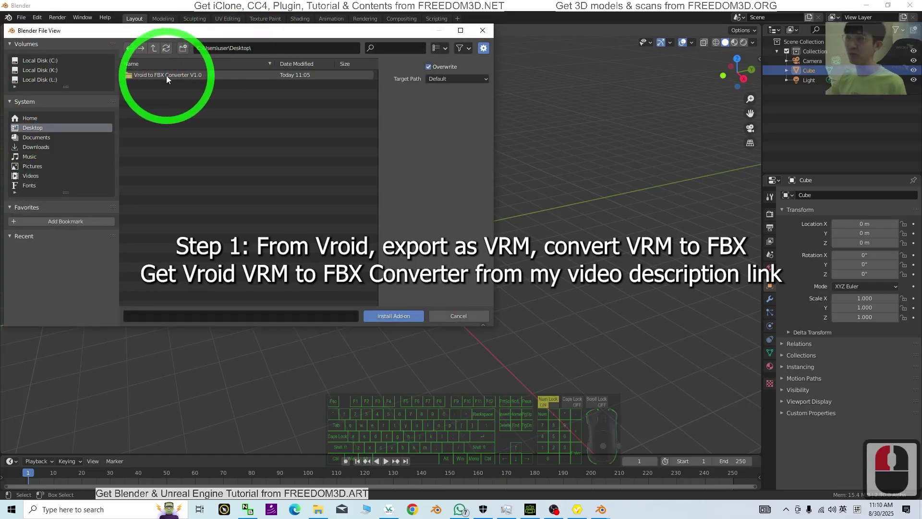
pyautogui.doubleClick(170, 77)
pyautogui.click(151, 87)
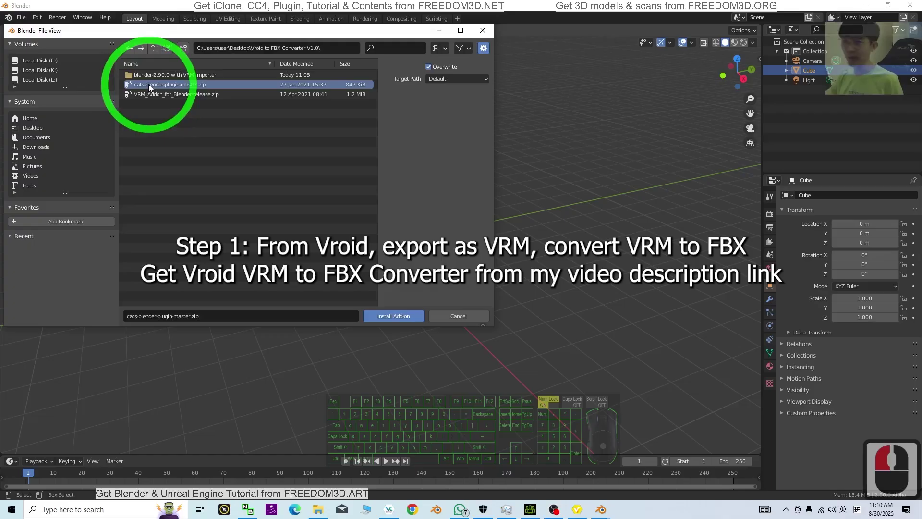
pyautogui.doubleClick(152, 87)
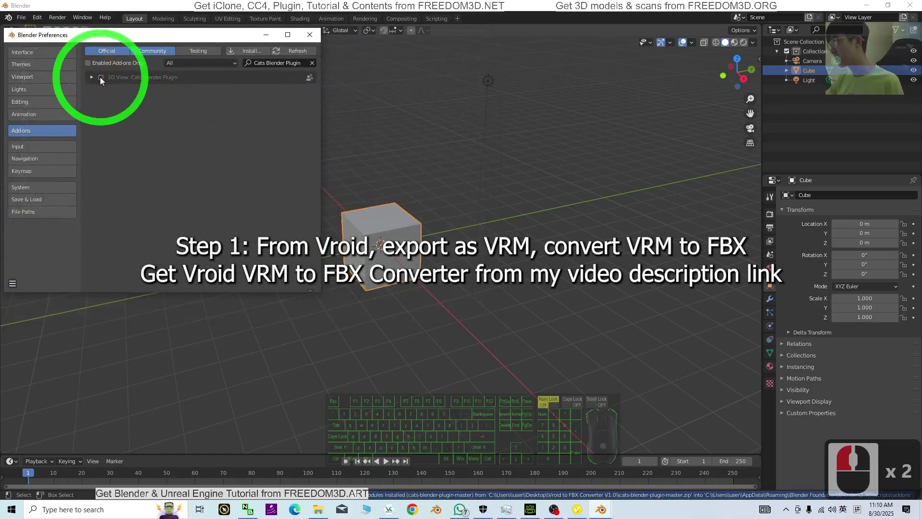
pyautogui.click(104, 81)
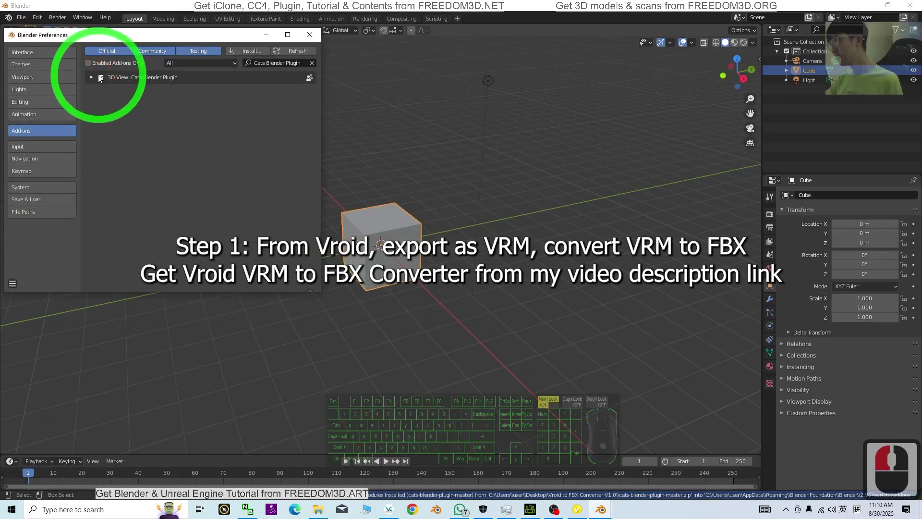
# Install the VRM_Addon zip, enable the VRM format add-on and close Preferences
pyautogui.click(251, 50)
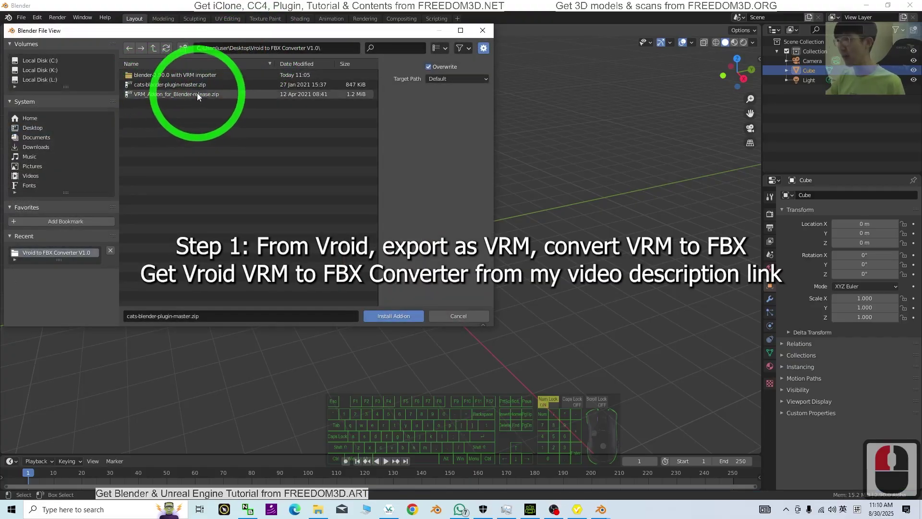
pyautogui.doubleClick(198, 94)
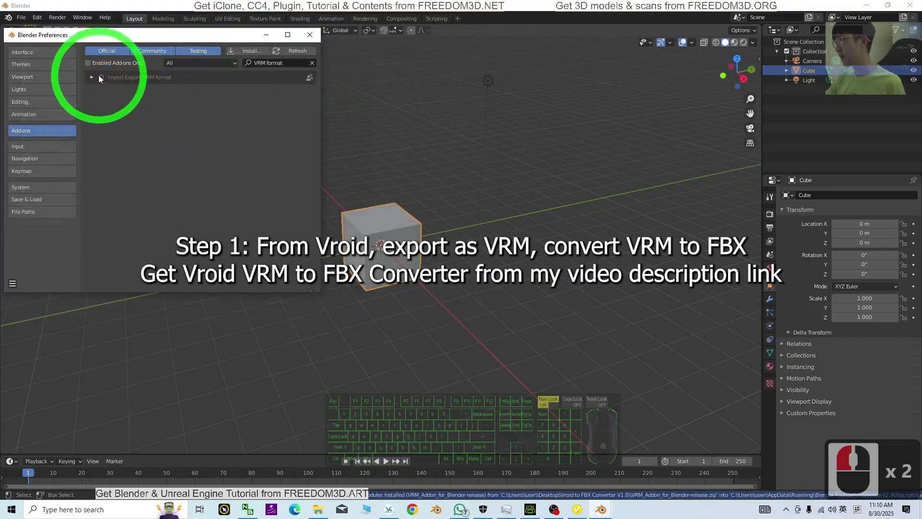
pyautogui.click(104, 79)
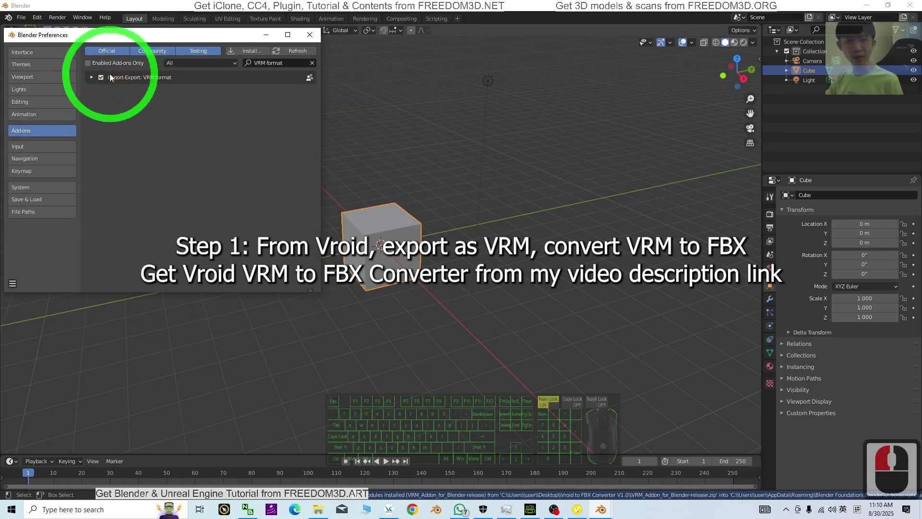
pyautogui.click(320, 38)
pyautogui.doubleClick(319, 348)
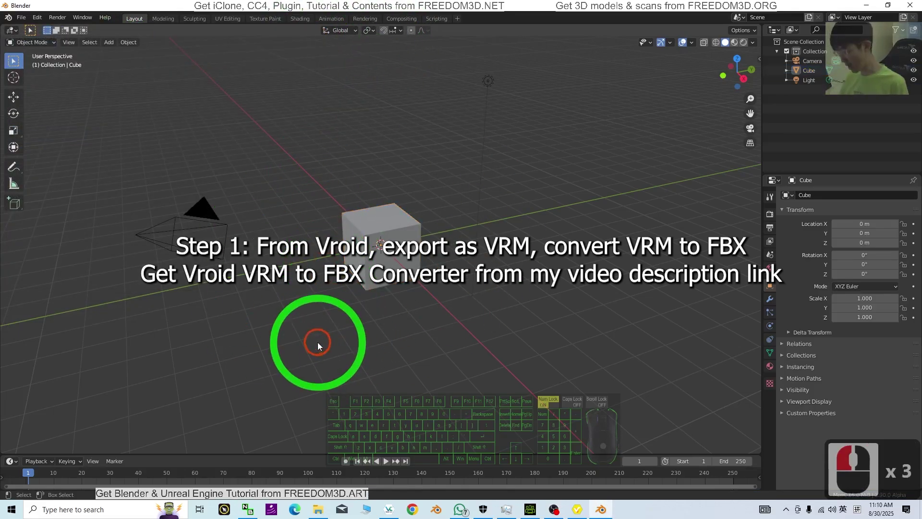
# Delete the default cube, camera and light, then show the CATS sidebar panel widened
pyautogui.press('a')
pyautogui.press('Delete')
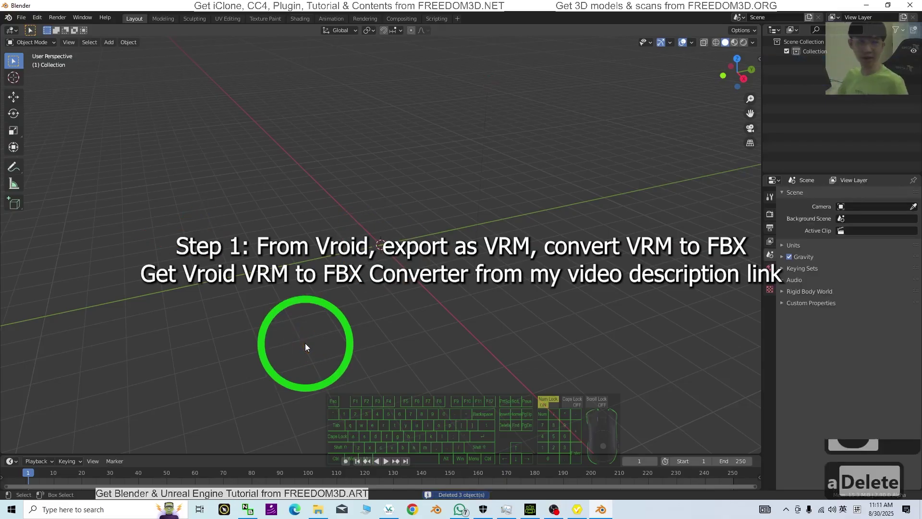
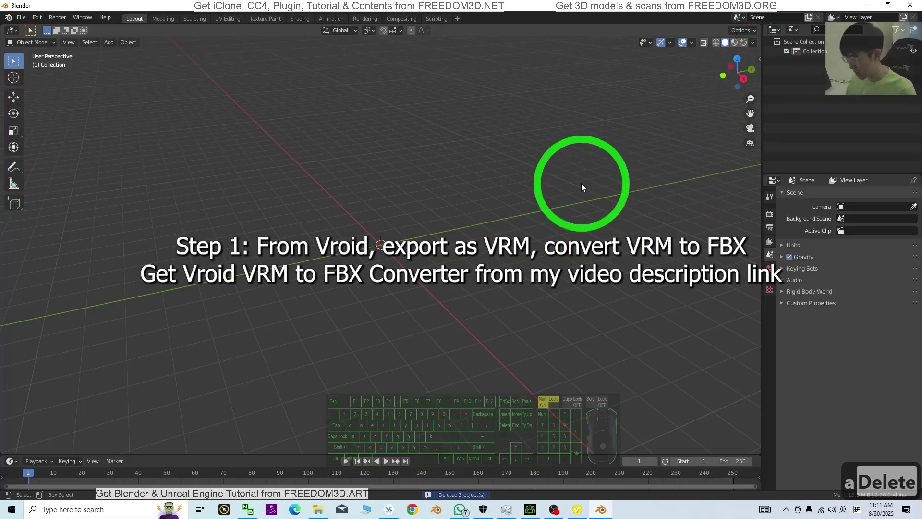
pyautogui.press('n')
pyautogui.moveTo(758, 139); pyautogui.dragTo(729, 146)
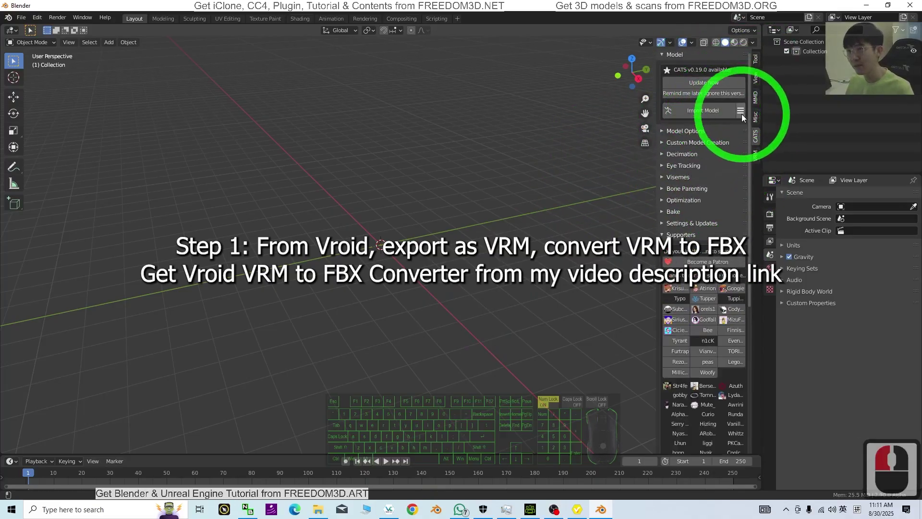
# Import AvatarSample_F.vrm from the desktop via CATS and run Fix Model on it
pyautogui.click(746, 115)
pyautogui.middleClick(769, 141)
pyautogui.click(742, 161)
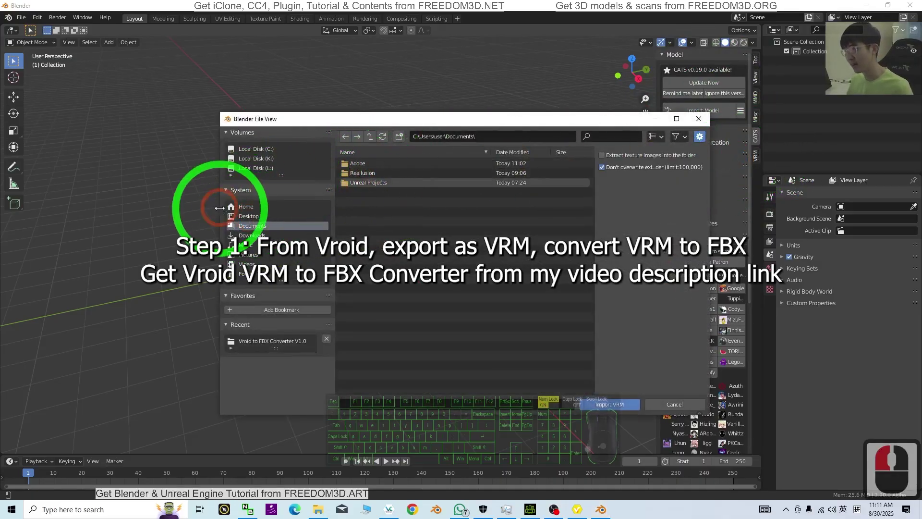
pyautogui.click(260, 215)
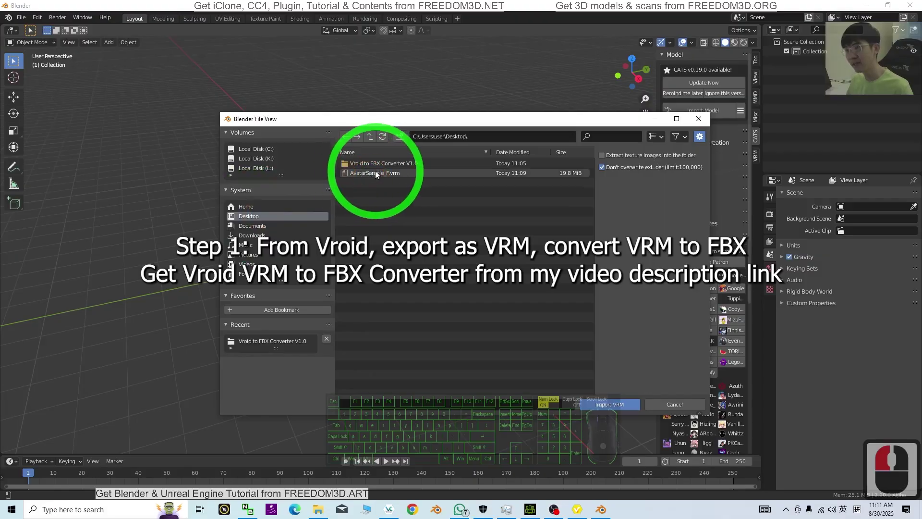
pyautogui.doubleClick(378, 173)
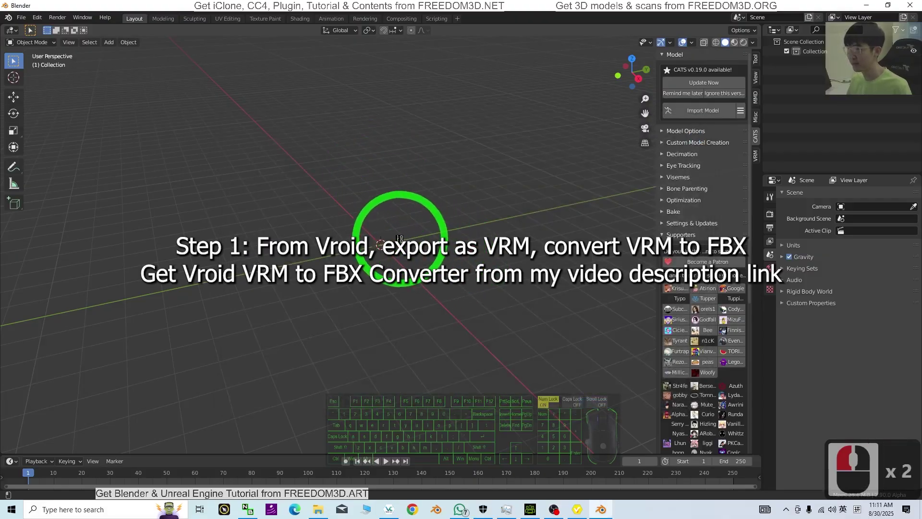
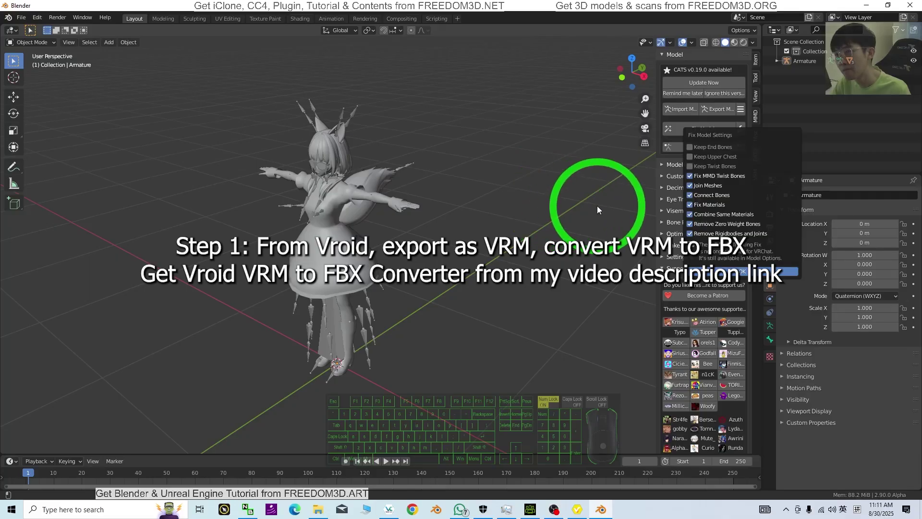
pyautogui.moveTo(600, 210); pyautogui.dragTo(702, 127)
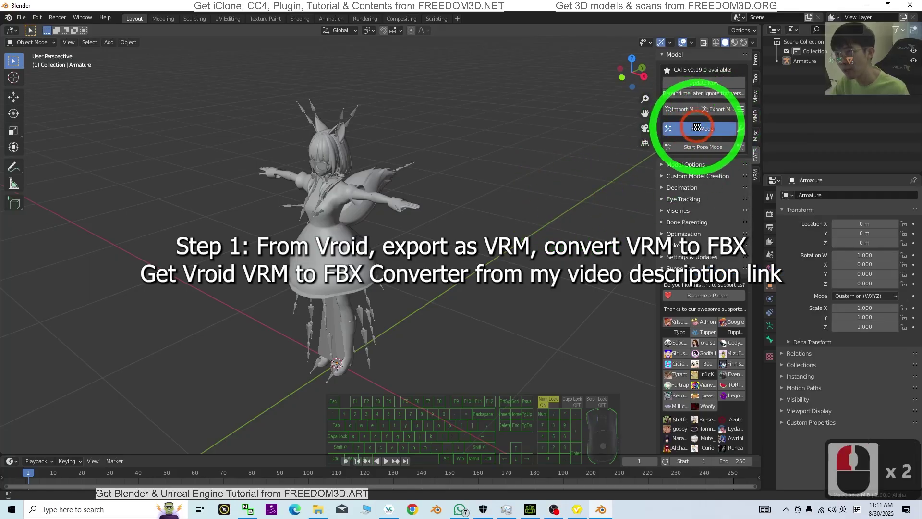
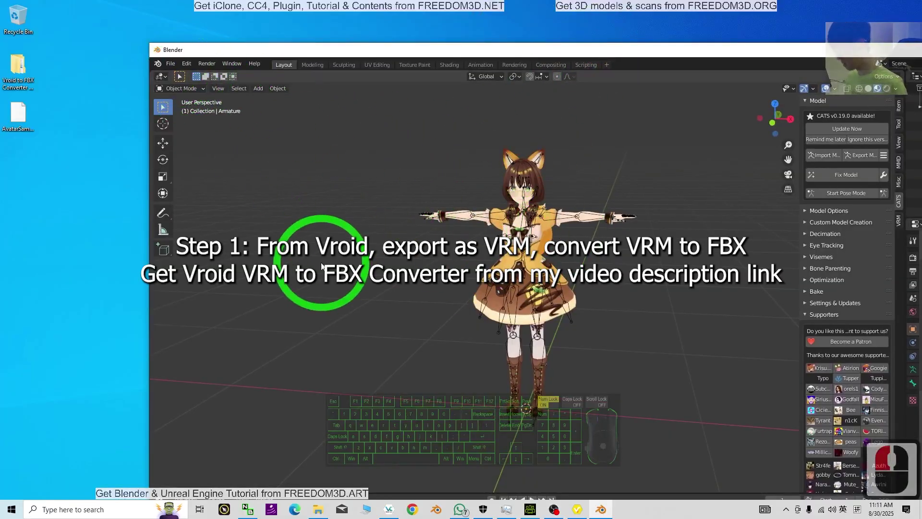
# Save the scene as model01.blend on the desktop
pyautogui.press('ctrl+shift+s')
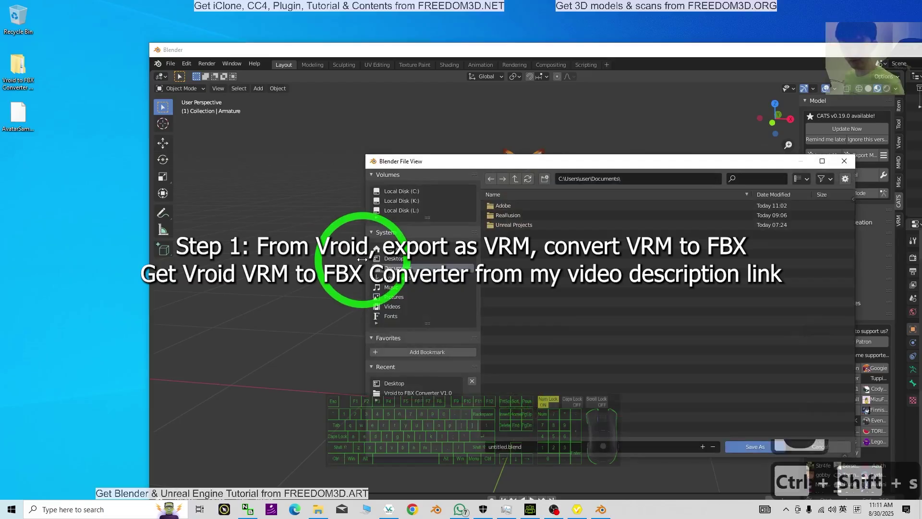
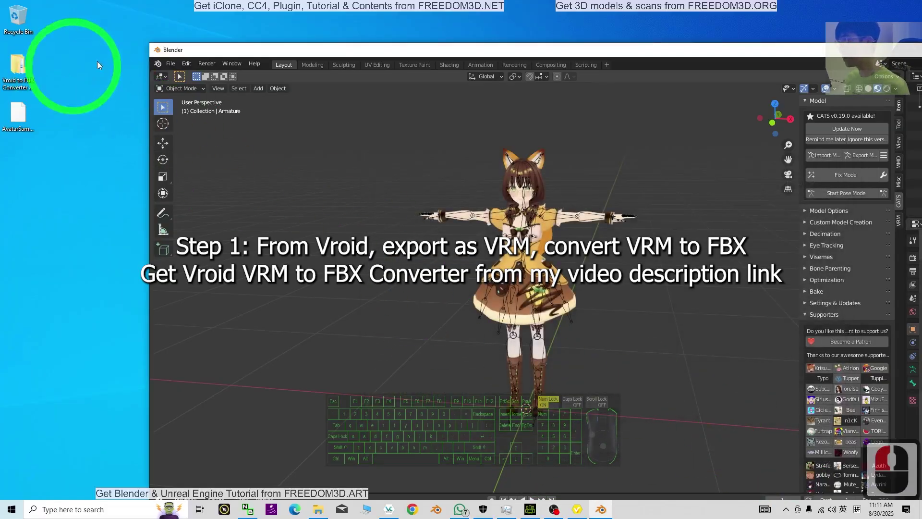
pyautogui.click(21, 159)
pyautogui.click(174, 68)
pyautogui.click(193, 205)
pyautogui.click(293, 259)
# Export the avatar as an FBX file to the desktop and select it there
pyautogui.rightClick(607, 156)
pyautogui.click(618, 160)
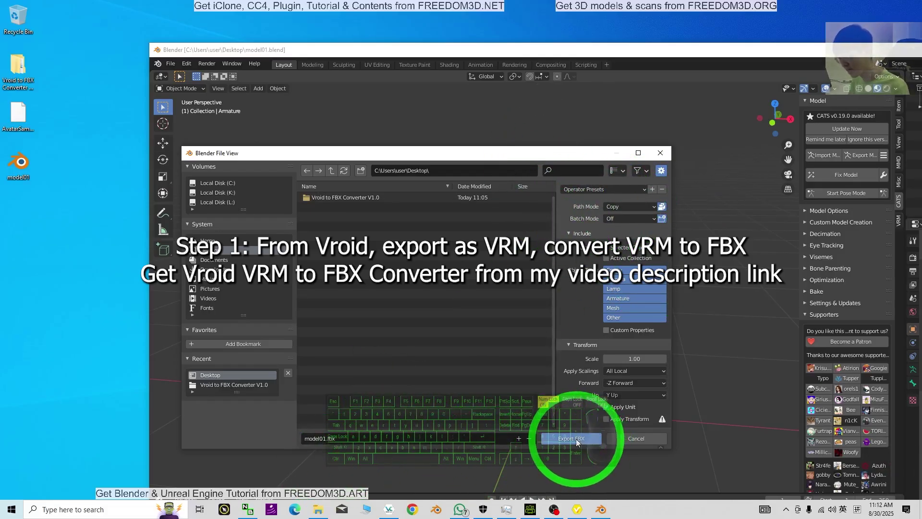
pyautogui.click(570, 443)
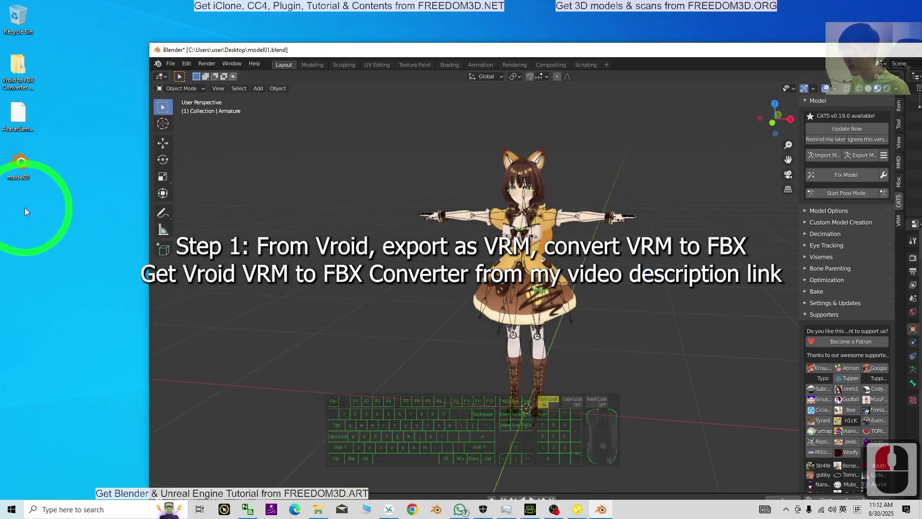
pyautogui.click(22, 224)
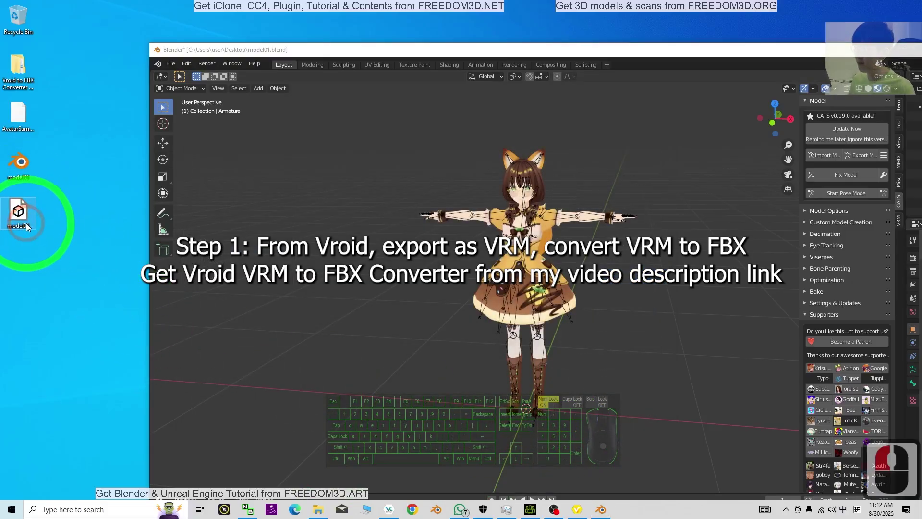
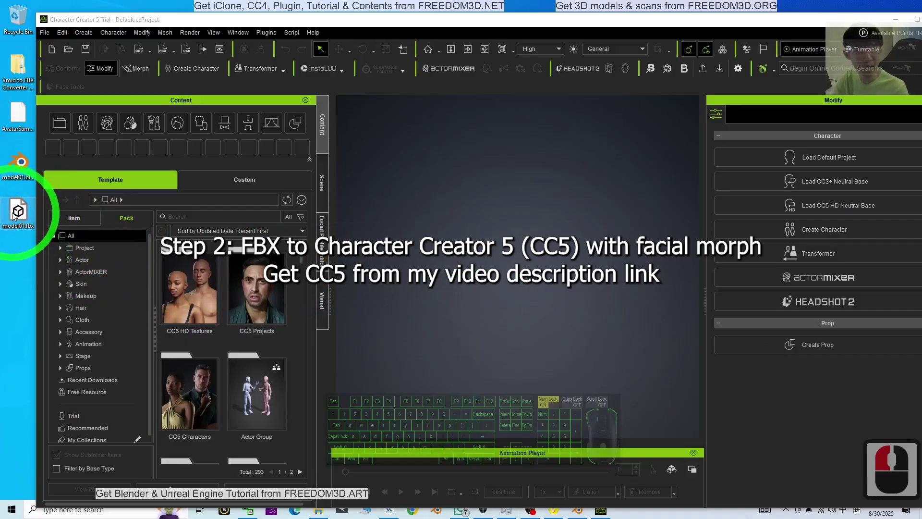
# Import the exported FBX into Character Creator 5 as a Character
pyautogui.click(17, 212)
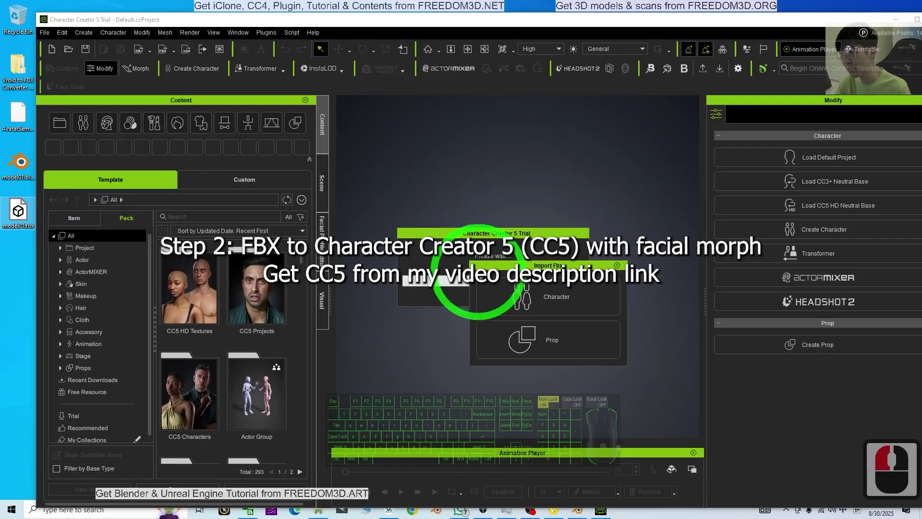
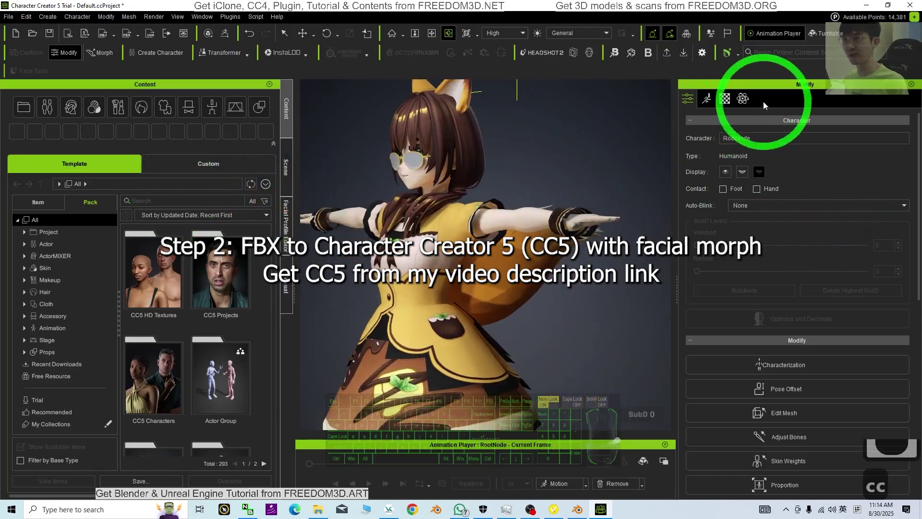
# Show the character's Material List and zoom the view in to the face
pyautogui.click(728, 102)
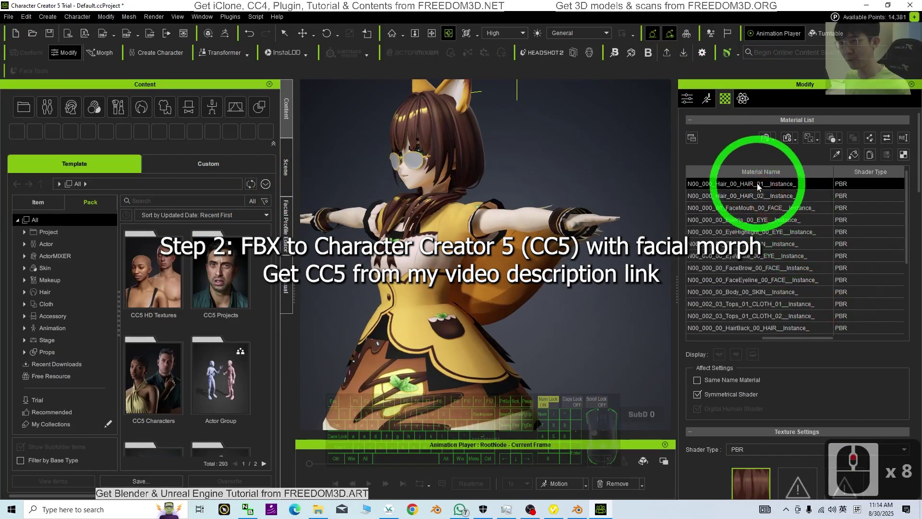
pyautogui.moveTo(785, 445); pyautogui.dragTo(808, 457)
pyautogui.rightClick(757, 480)
pyautogui.middleClick(809, 456)
pyautogui.scroll(-3)
pyautogui.moveTo(815, 404); pyautogui.dragTo(782, 418)
pyautogui.moveTo(796, 409); pyautogui.dragTo(777, 212)
pyautogui.scroll(3)
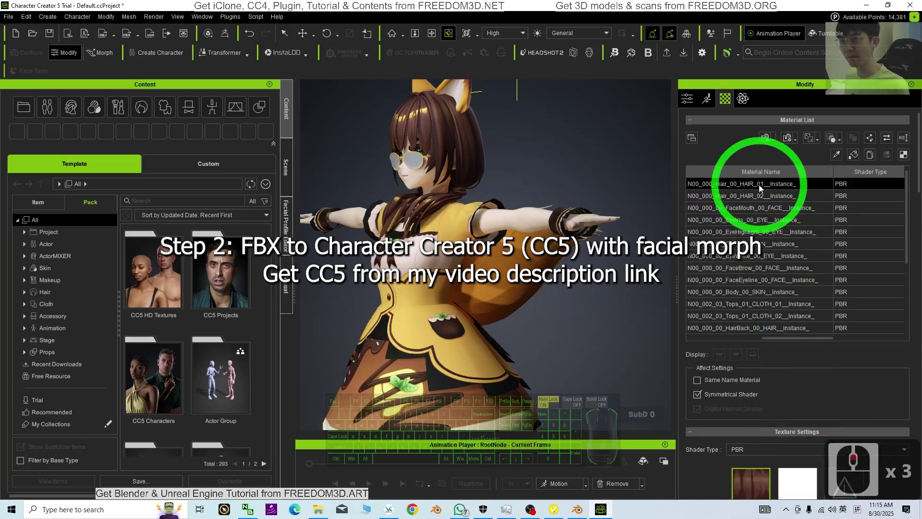
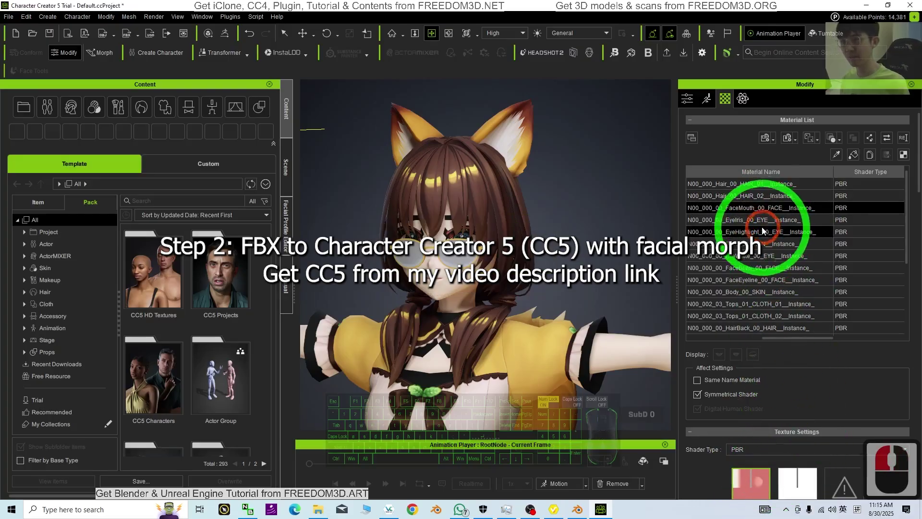
# Go through the eye lens, next eye and face eyeline materials in the list
pyautogui.click(758, 220)
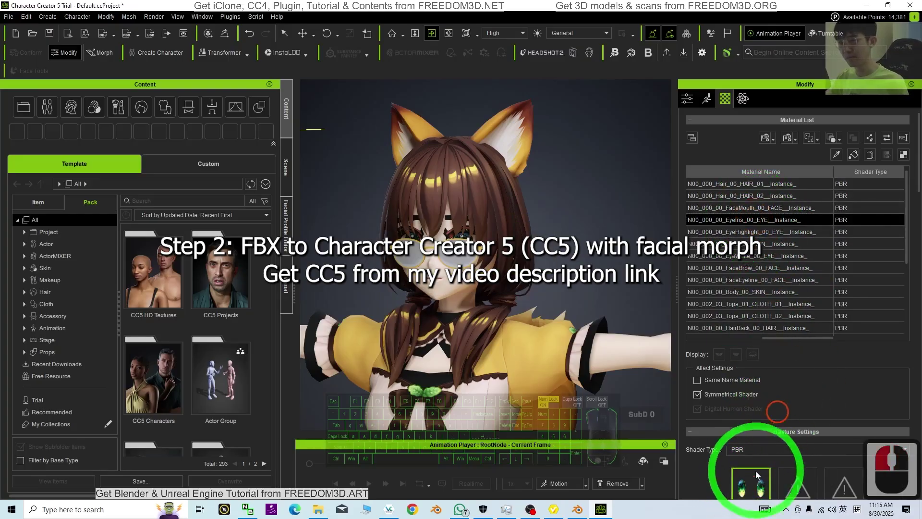
pyautogui.click(756, 482)
pyautogui.moveTo(762, 476); pyautogui.dragTo(792, 421)
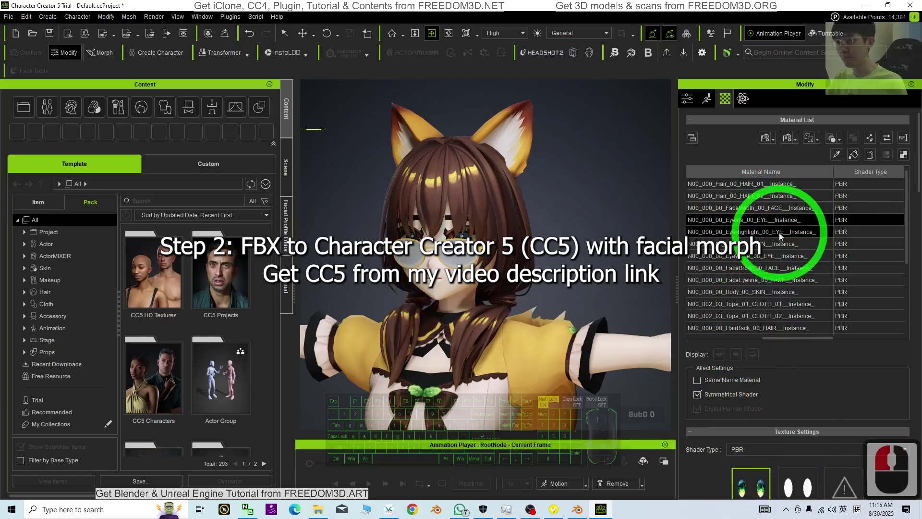
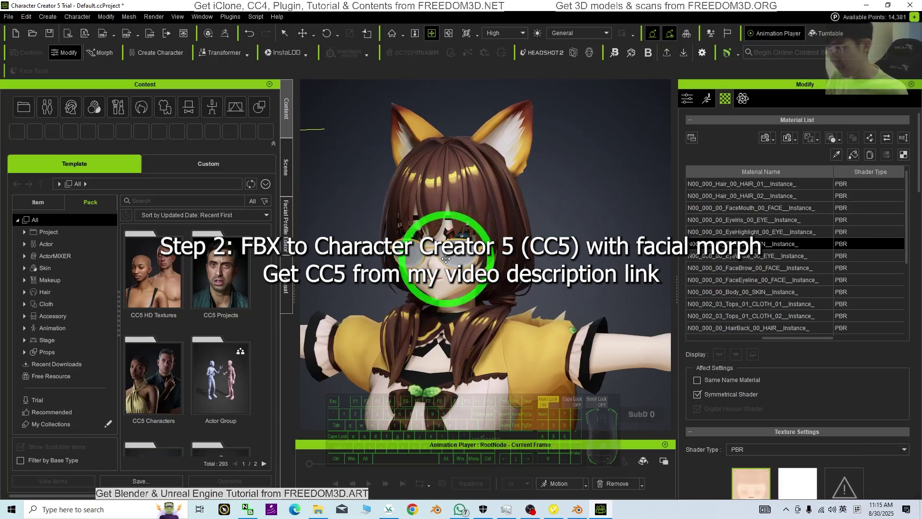
pyautogui.click(736, 255)
pyautogui.moveTo(758, 472); pyautogui.dragTo(786, 400)
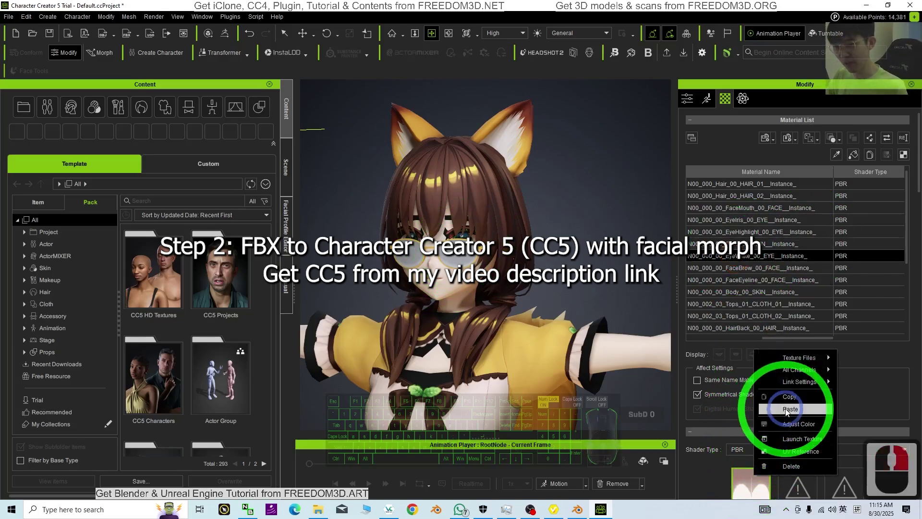
pyautogui.moveTo(752, 314); pyautogui.dragTo(757, 476)
pyautogui.moveTo(757, 476); pyautogui.dragTo(793, 399)
pyautogui.rightClick(757, 489)
pyautogui.click(790, 428)
pyautogui.click(745, 284)
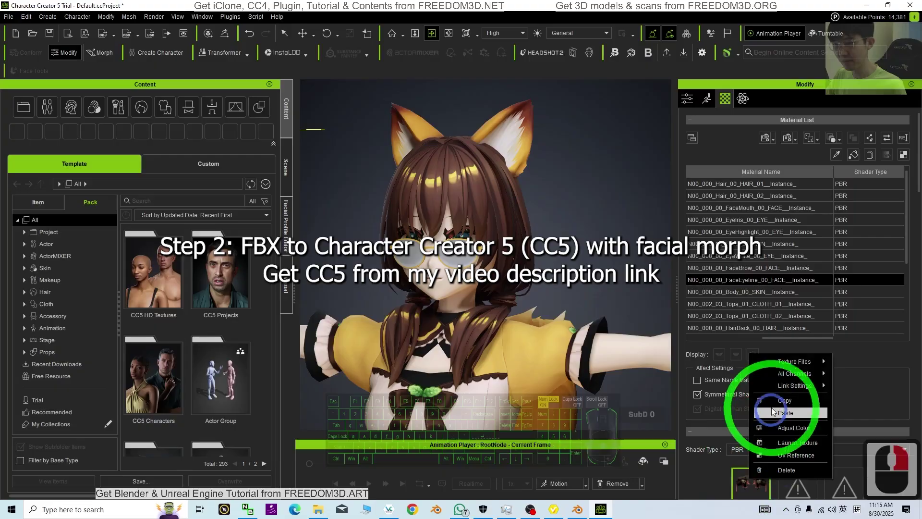
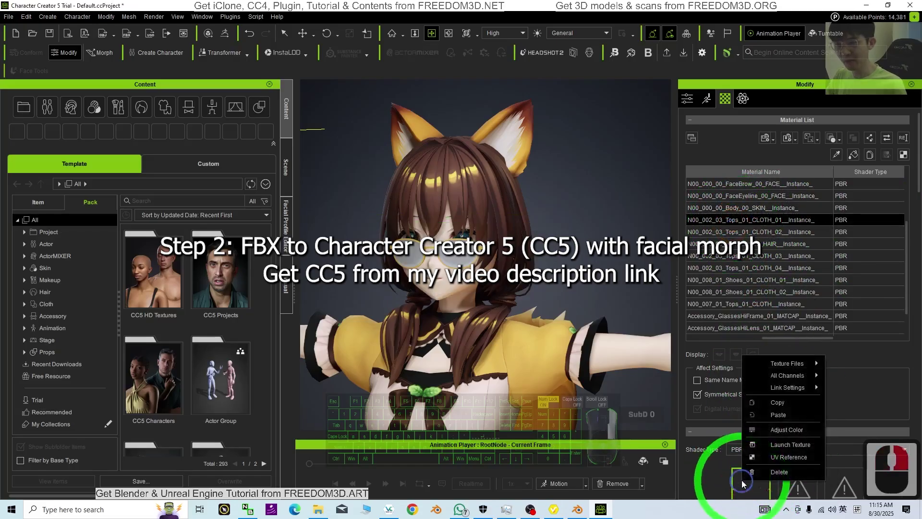
# Inspect the tops clothing and back-hair materials and their right-click options
pyautogui.click(772, 402)
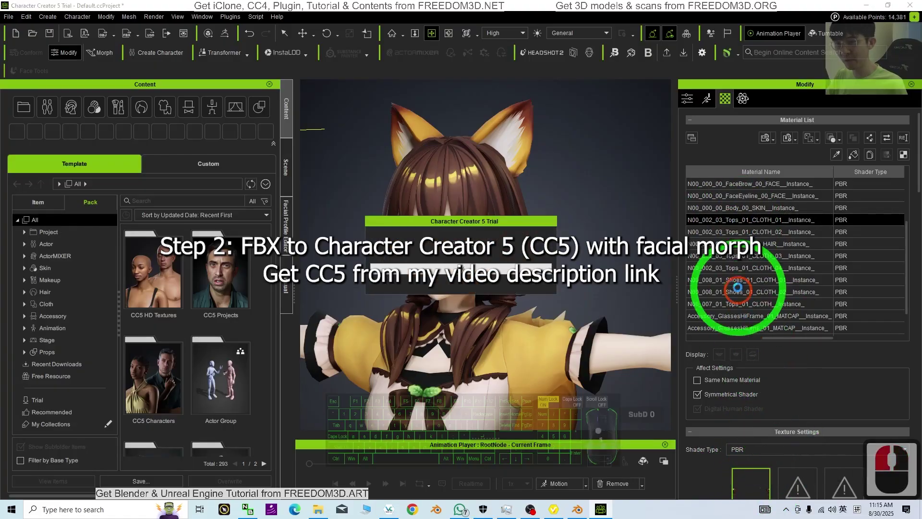
pyautogui.moveTo(754, 468); pyautogui.dragTo(789, 402)
pyautogui.rightClick(788, 401)
pyautogui.rightClick(756, 475)
pyautogui.rightClick(761, 479)
pyautogui.moveTo(766, 468); pyautogui.dragTo(786, 435)
pyautogui.moveTo(787, 435); pyautogui.dragTo(788, 417)
pyautogui.click(788, 417)
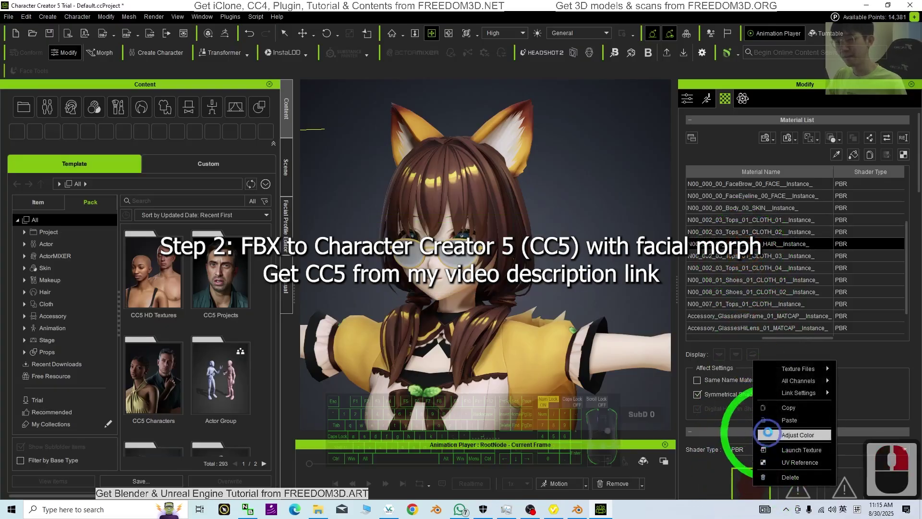
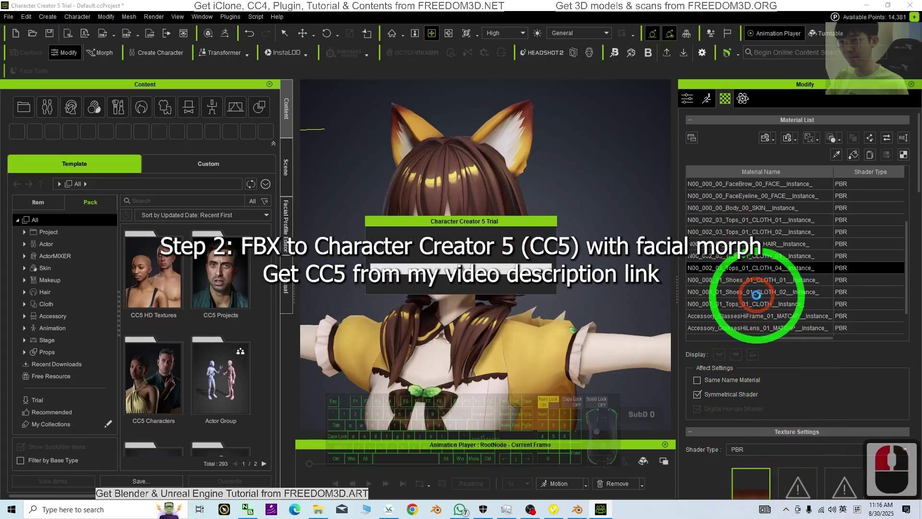
pyautogui.moveTo(786, 281); pyautogui.dragTo(750, 421)
pyautogui.moveTo(750, 422); pyautogui.dragTo(772, 380)
pyautogui.moveTo(773, 380); pyautogui.dragTo(776, 379)
pyautogui.moveTo(775, 379); pyautogui.dragTo(788, 353)
# Copy the settings of the Shoes_01_CLOTH_02 material
pyautogui.click(739, 204)
pyautogui.click(757, 418)
pyautogui.moveTo(758, 411); pyautogui.dragTo(777, 363)
pyautogui.moveTo(777, 363); pyautogui.dragTo(759, 428)
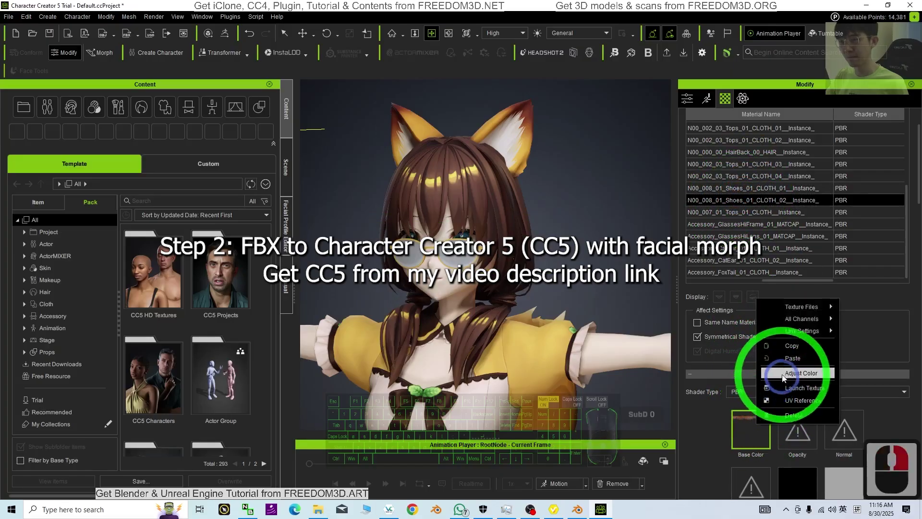
pyautogui.moveTo(737, 220); pyautogui.dragTo(756, 426)
pyautogui.moveTo(756, 425); pyautogui.dragTo(763, 409)
pyautogui.click(764, 409)
# Paste the copied shoe settings onto the CatEar and FoxTail materials
pyautogui.moveTo(772, 413); pyautogui.dragTo(797, 357)
pyautogui.moveTo(738, 227); pyautogui.dragTo(752, 413)
pyautogui.moveTo(752, 412); pyautogui.dragTo(793, 354)
pyautogui.click(793, 354)
pyautogui.moveTo(785, 366); pyautogui.dragTo(761, 425)
pyautogui.moveTo(760, 424); pyautogui.dragTo(724, 273)
pyautogui.moveTo(755, 410); pyautogui.dragTo(777, 347)
pyautogui.moveTo(782, 380); pyautogui.dragTo(788, 364)
pyautogui.moveTo(789, 364); pyautogui.dragTo(764, 399)
pyautogui.moveTo(764, 400); pyautogui.dragTo(769, 387)
pyautogui.moveTo(768, 387); pyautogui.dragTo(762, 426)
pyautogui.moveTo(762, 425); pyautogui.dragTo(797, 364)
pyautogui.moveTo(797, 365); pyautogui.dragTo(762, 424)
pyautogui.moveTo(762, 424); pyautogui.dragTo(795, 365)
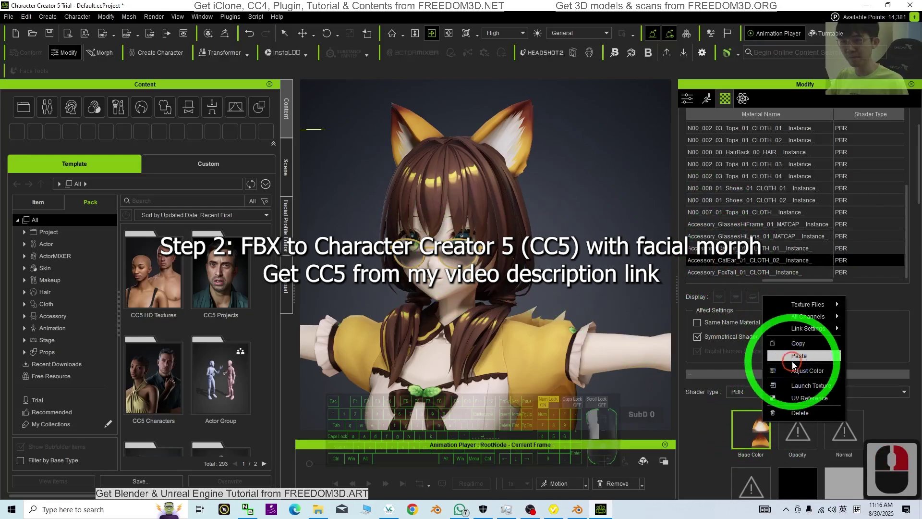
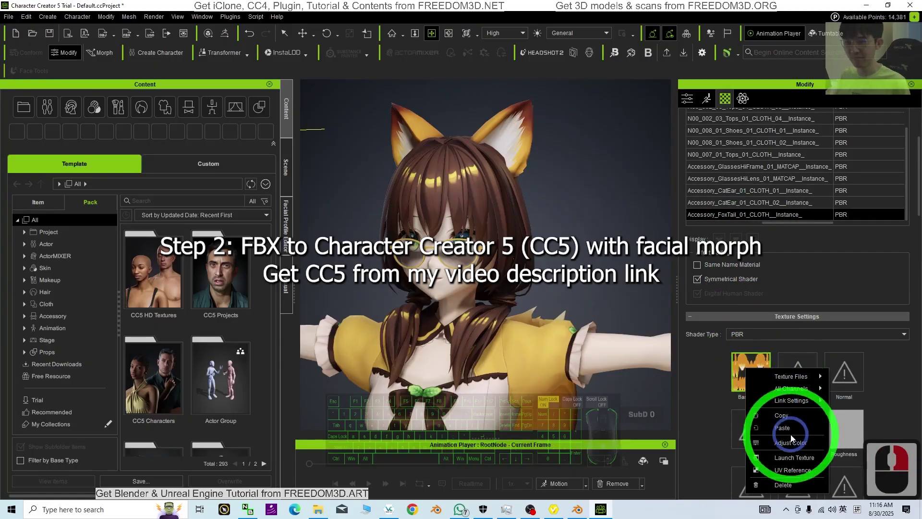
pyautogui.click(792, 429)
# Scroll the Modify panel down to the clothing Material Settings and review them
pyautogui.scroll(-3)
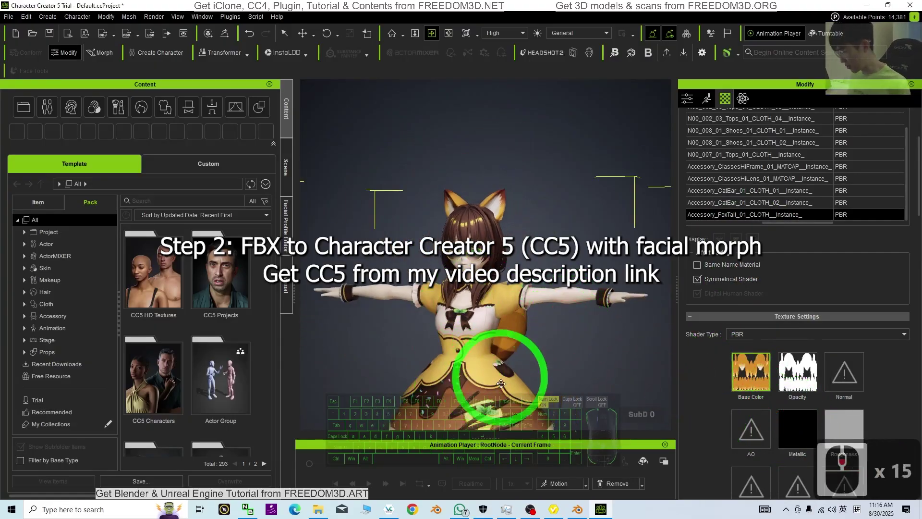
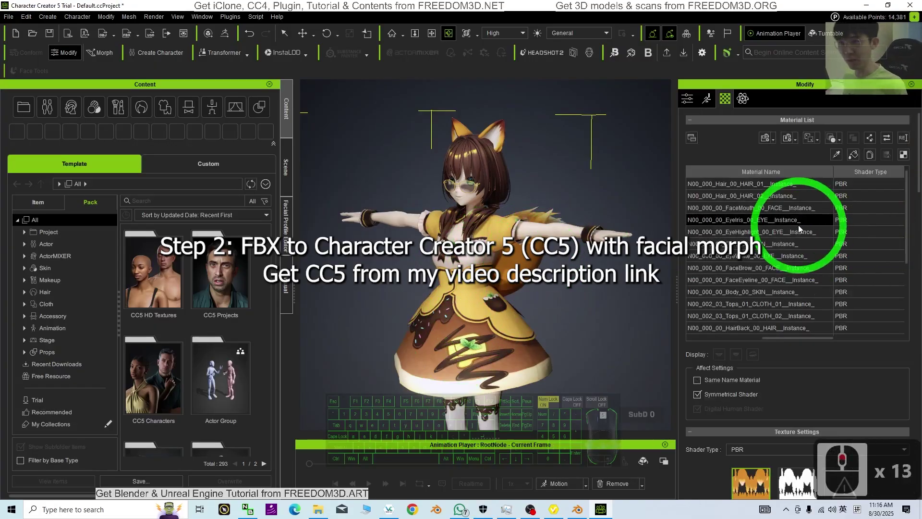
pyautogui.scroll(3)
pyautogui.scroll(-3)
pyautogui.scroll(3)
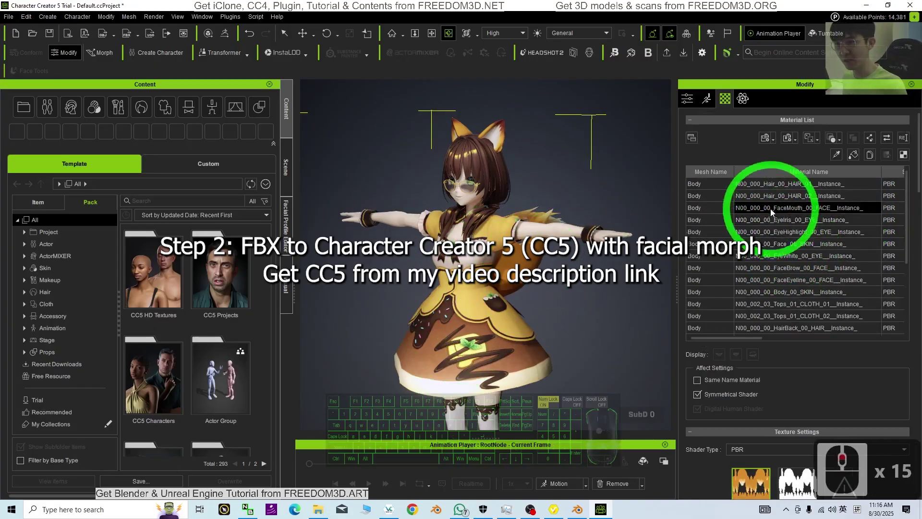
pyautogui.moveTo(773, 185); pyautogui.dragTo(785, 233)
pyautogui.scroll(-3)
pyautogui.moveTo(779, 217); pyautogui.dragTo(807, 284)
pyautogui.click(837, 309)
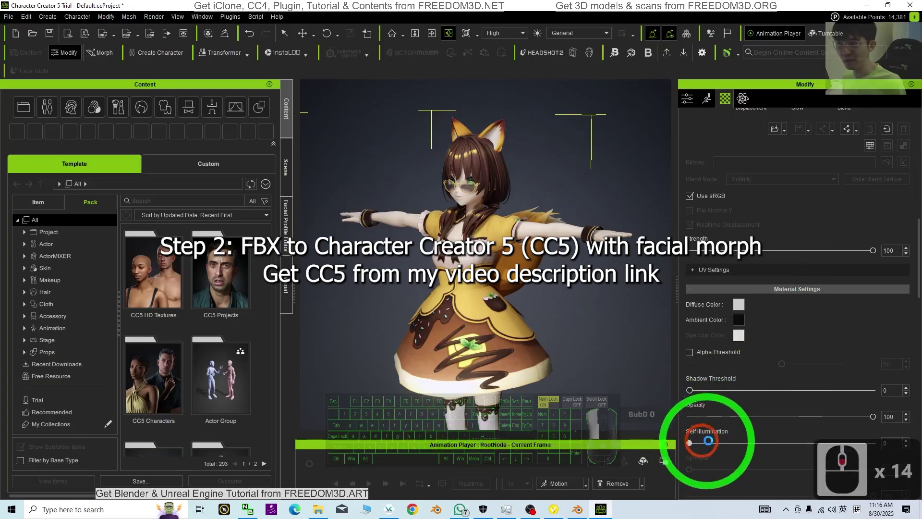
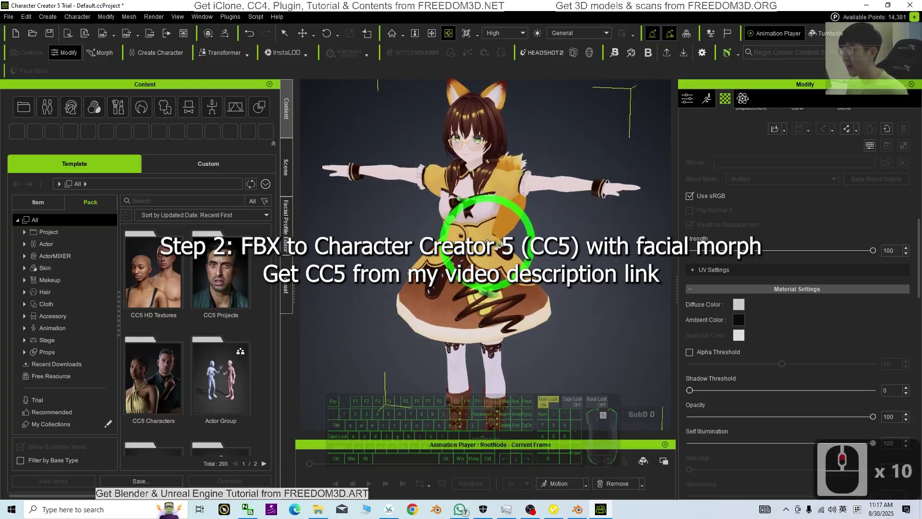
# Use camera shortcuts to frame the whole character and check ears and tail render solidly
pyautogui.press('x')
pyautogui.write('ccc')
pyautogui.press('c')
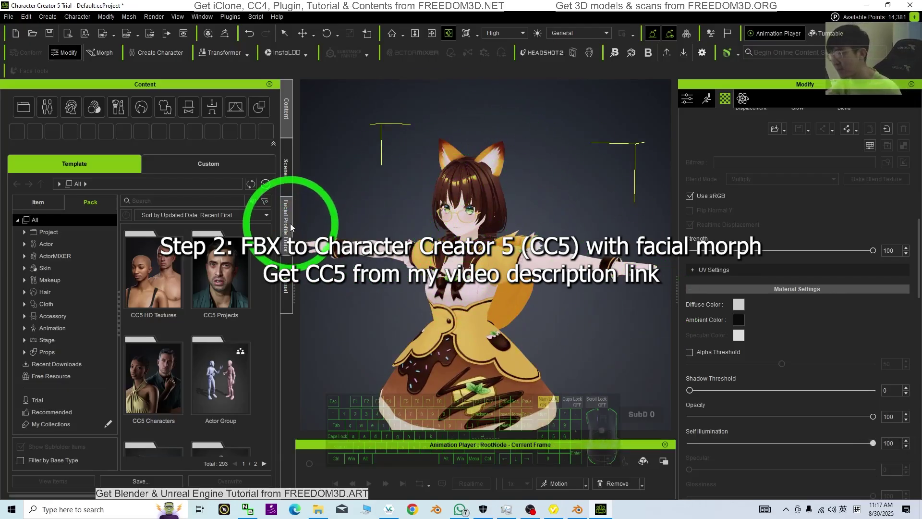
# Start Import Morphs in the Facial Profile Editor and browse to model01.fbx on the Desktop
pyautogui.moveTo(292, 227); pyautogui.dragTo(142, 132)
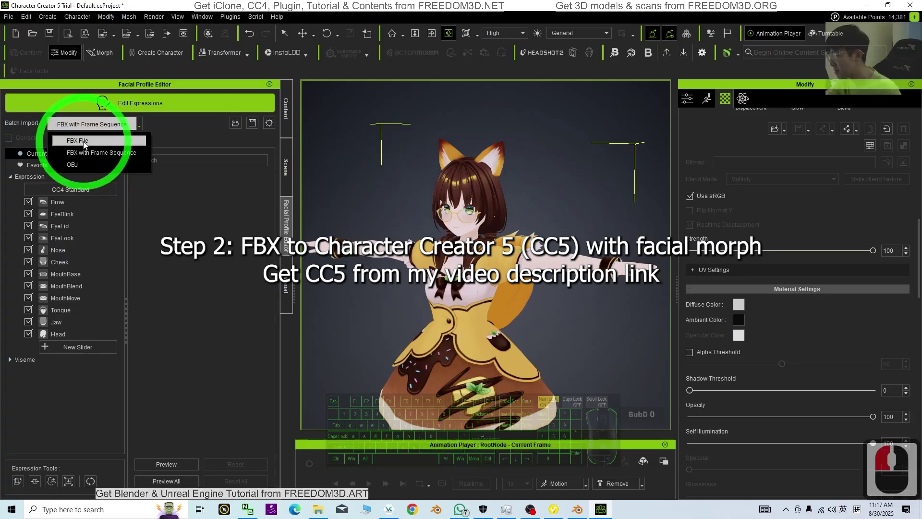
pyautogui.click(86, 145)
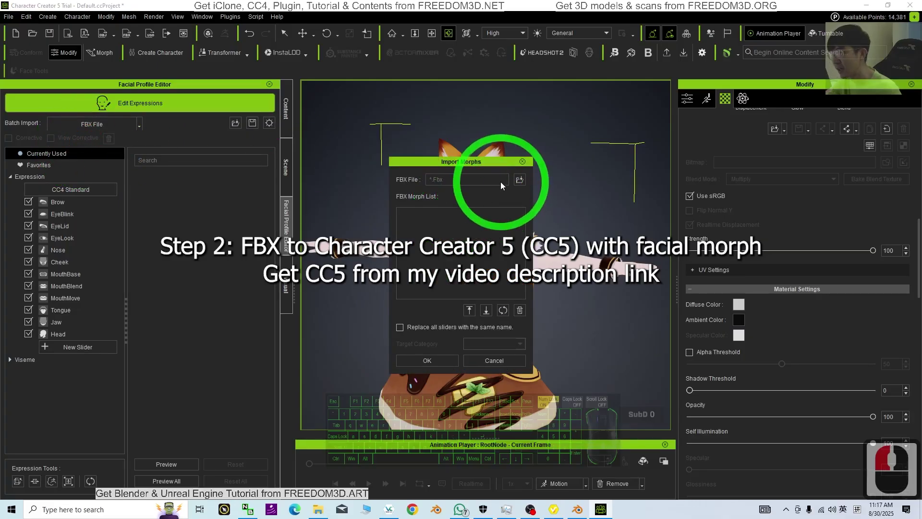
pyautogui.click(523, 178)
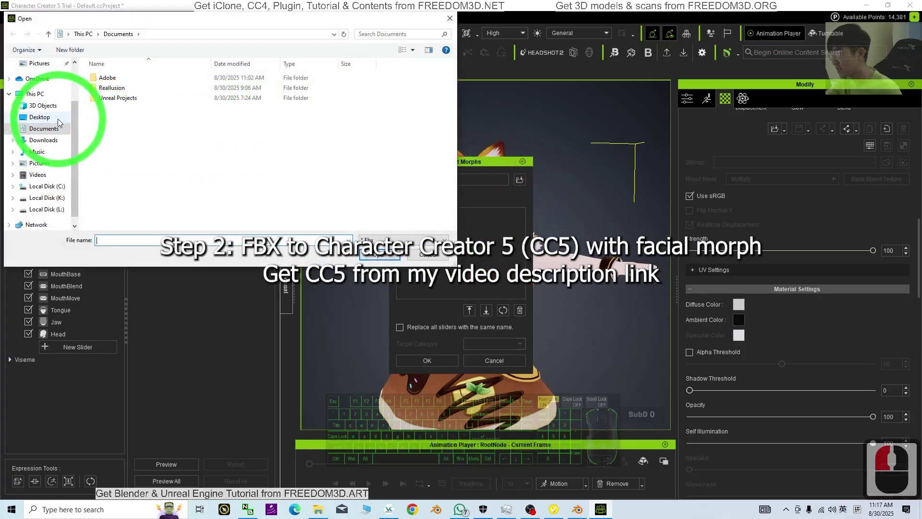
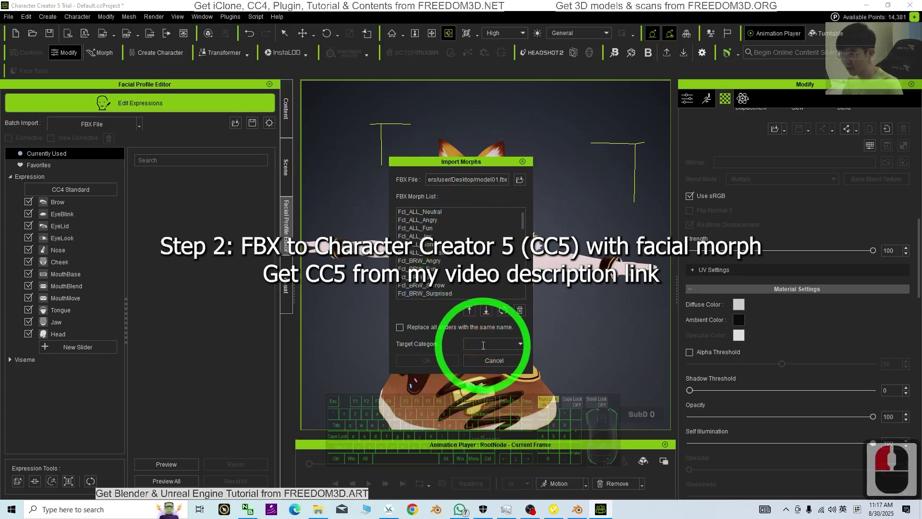
# Name the target category 'morph', import the morphs and show the new category's sliders
pyautogui.press('m')
pyautogui.write('oBack')
pyautogui.write('mopr')
pyautogui.press('BackSpace')
pyautogui.press('BackSpace')
pyautogui.write('ph')
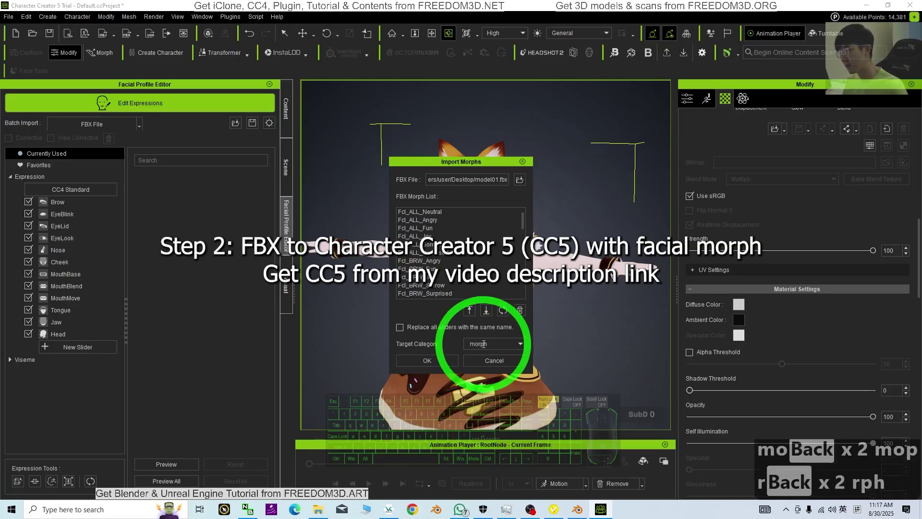
pyautogui.click(427, 367)
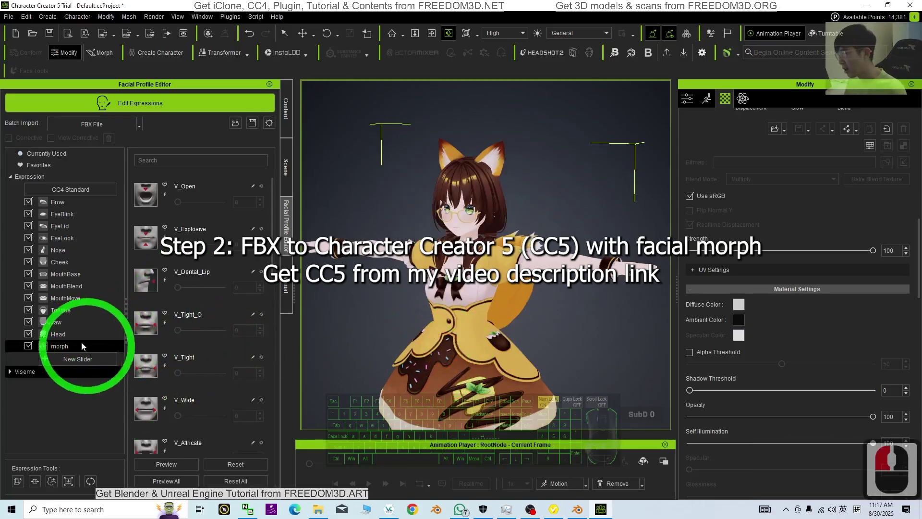
pyautogui.click(66, 338)
pyautogui.click(61, 350)
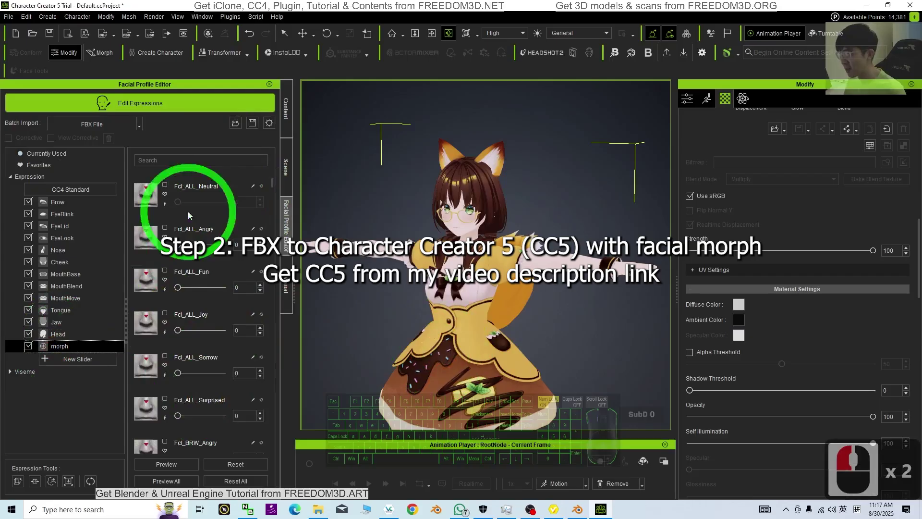
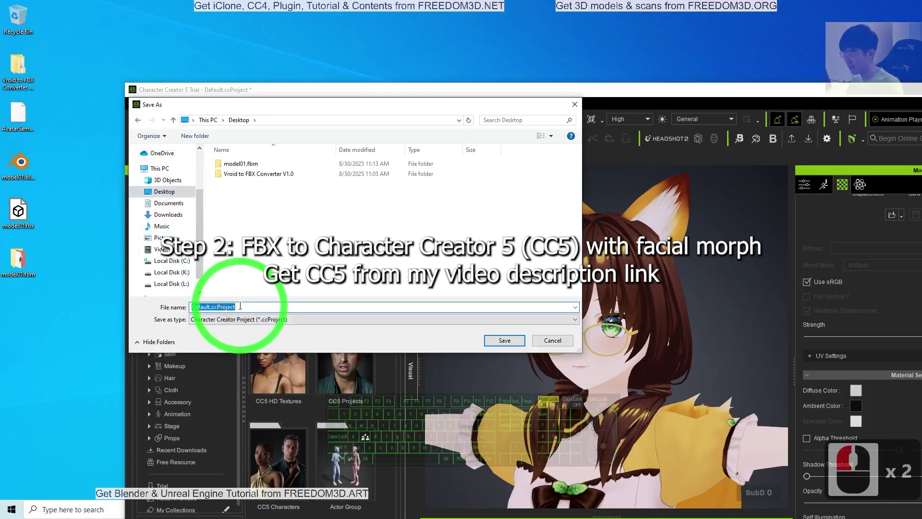
# Save the project on the Desktop as model01.ccProject
pyautogui.write('model01')
pyautogui.press('Return')
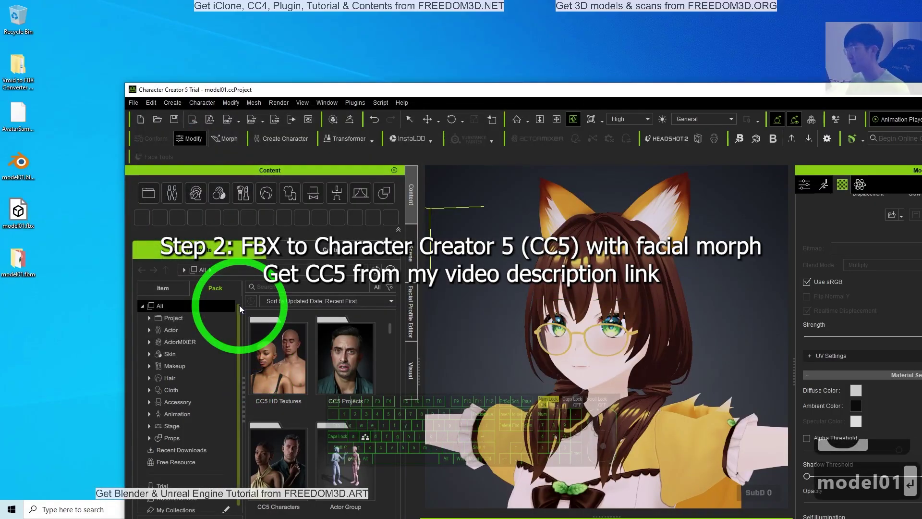
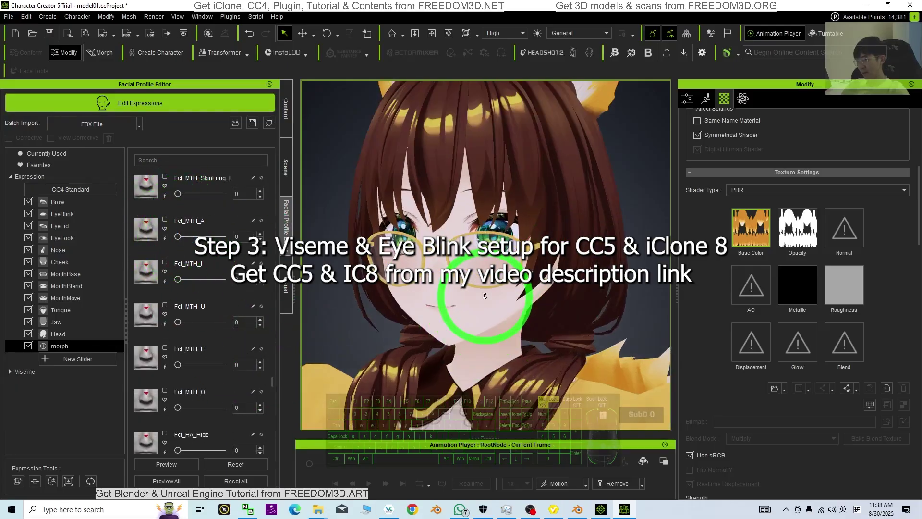
# Check the EyeBlink sliders and frame the character with camera shortcuts before exporting
pyautogui.click(191, 258)
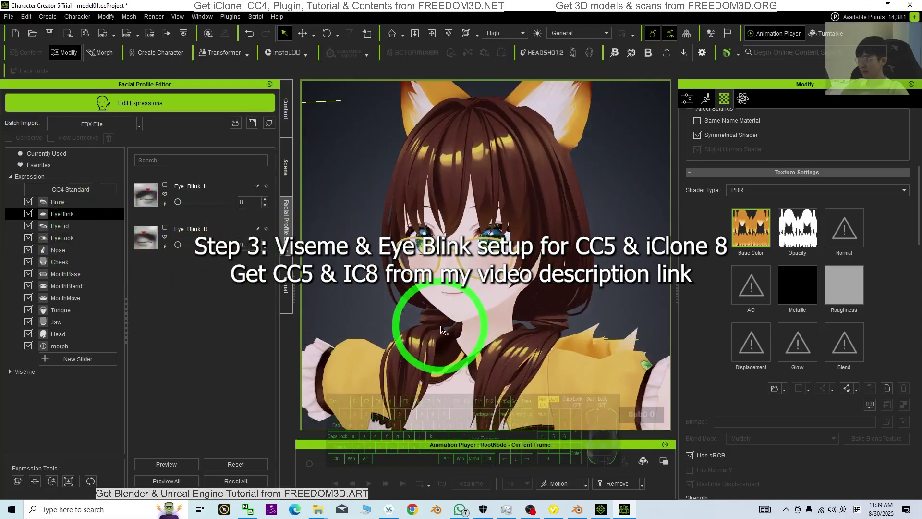
pyautogui.press('x')
pyautogui.press('c')
pyautogui.press('c')
pyautogui.press('c')
pyautogui.press('c')
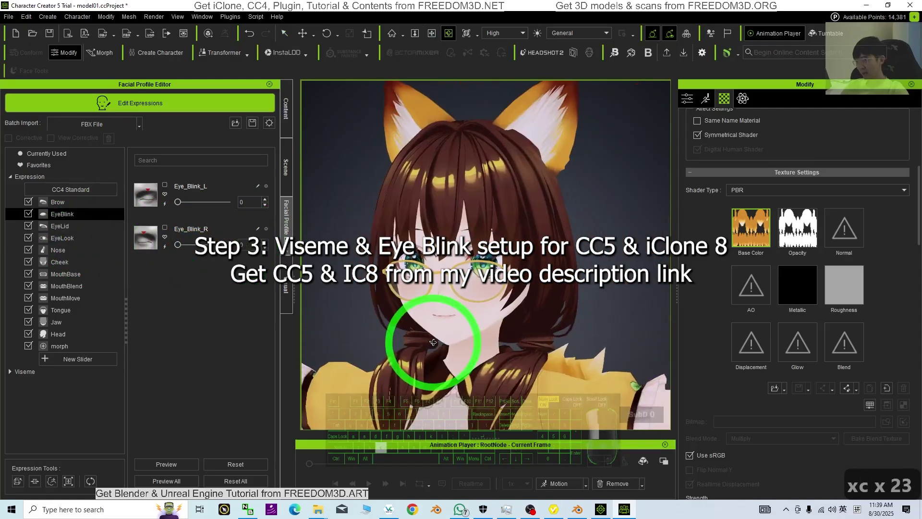
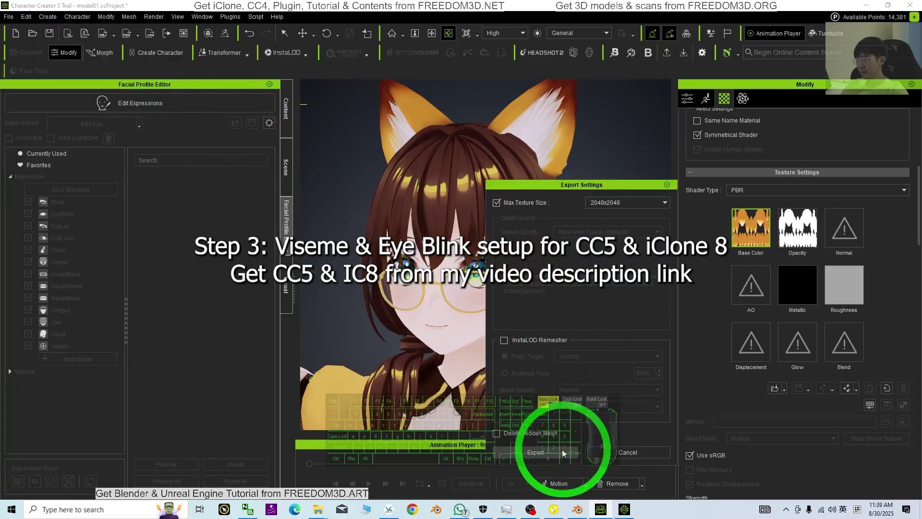
# Choose the Desktop as the location for exporting model01.iAvatar to iClone 8
pyautogui.click(558, 458)
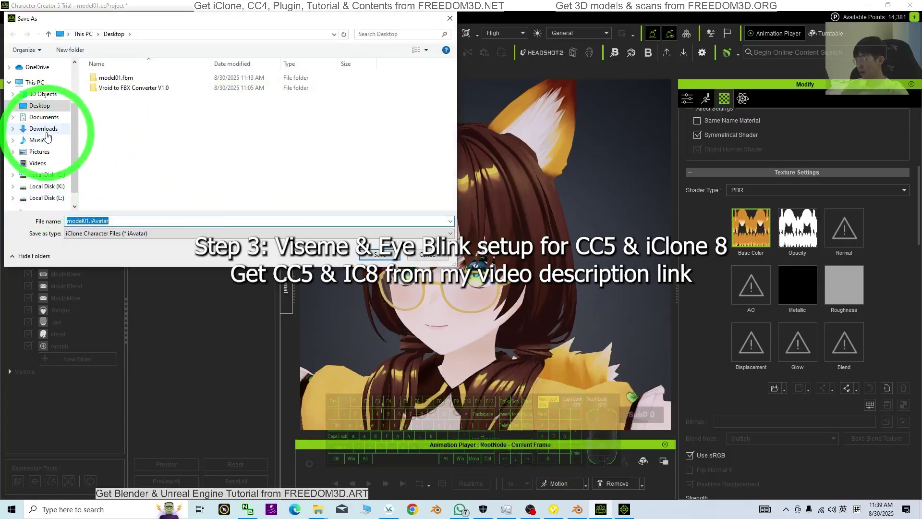
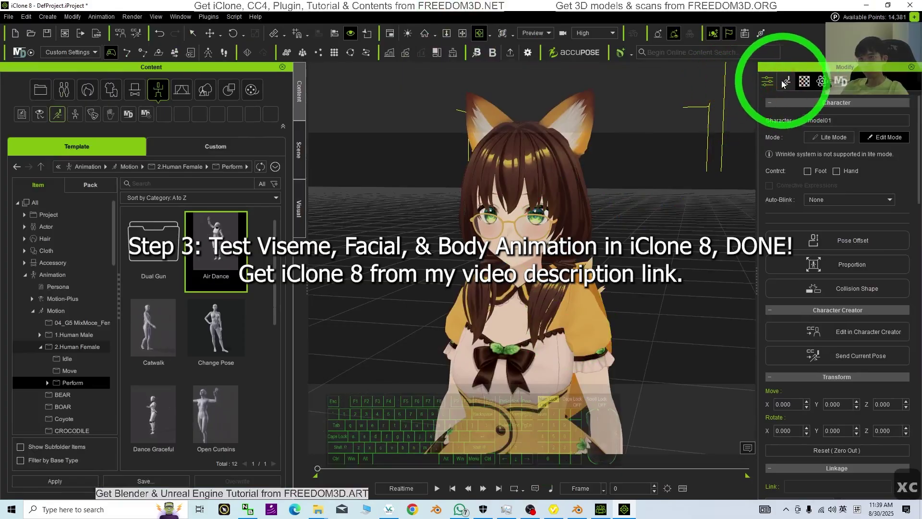
# Create a Text to Speech script with a 'Testing…' viseme test sentence, confirm it and play
pyautogui.moveTo(846, 382); pyautogui.dragTo(853, 371)
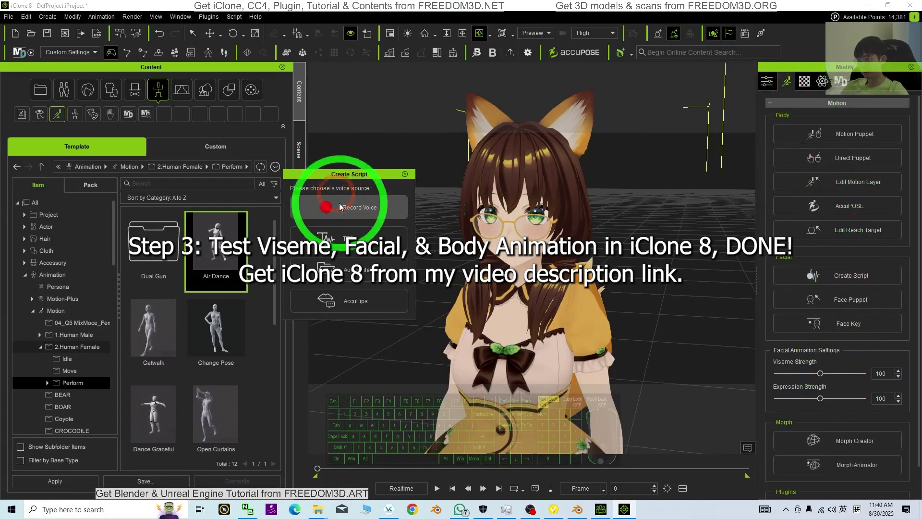
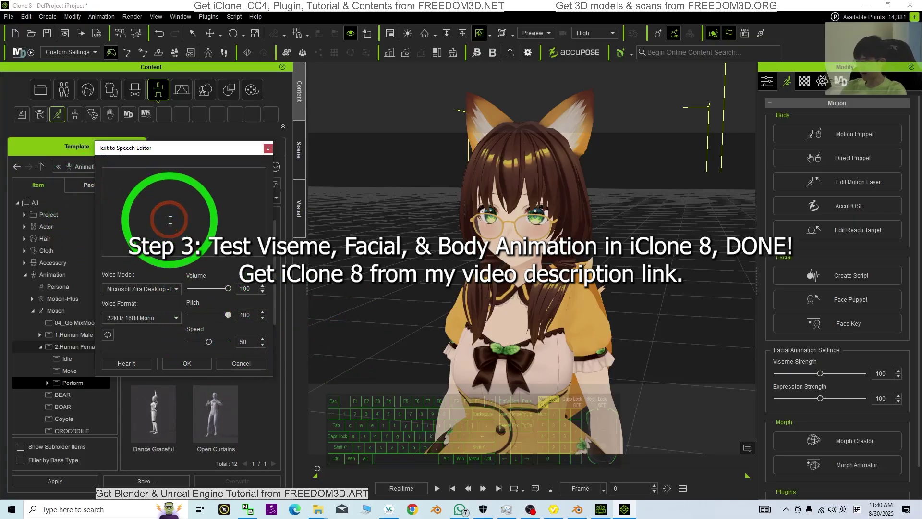
pyautogui.write('vise')
pyautogui.write('meesti')
pyautogui.write('ng,')
pyautogui.press('BackSpace')
pyautogui.write('Testing, Back.ne.wohree.est')
pyautogui.write('ing')
pyautogui.press('space')
pyautogui.write('ompl')
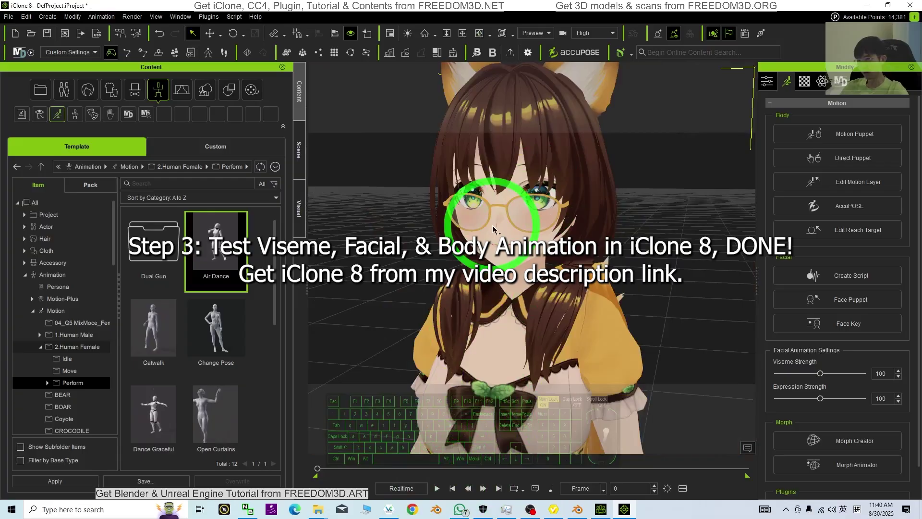
pyautogui.click(440, 494)
pyautogui.write('x')
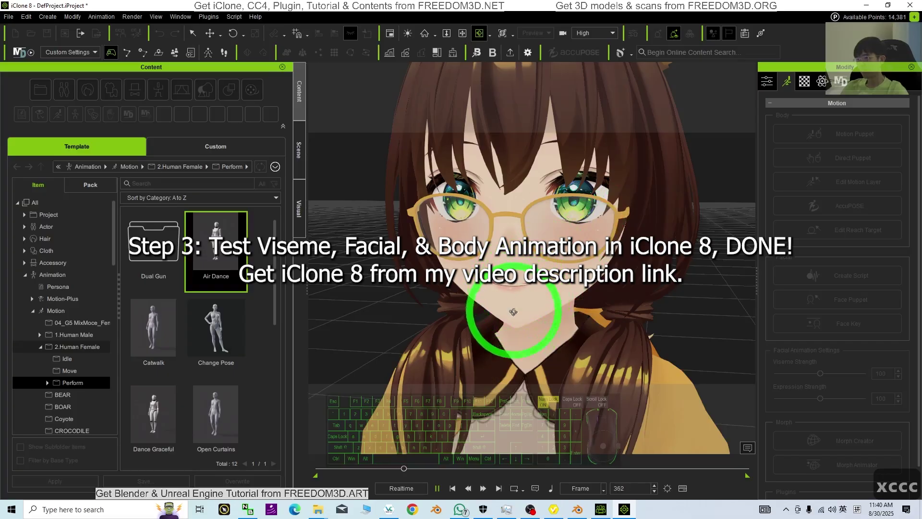
# Replay and stop the lip-sync on the timeline, then start Face Key on the character
pyautogui.click(441, 491)
pyautogui.click(440, 491)
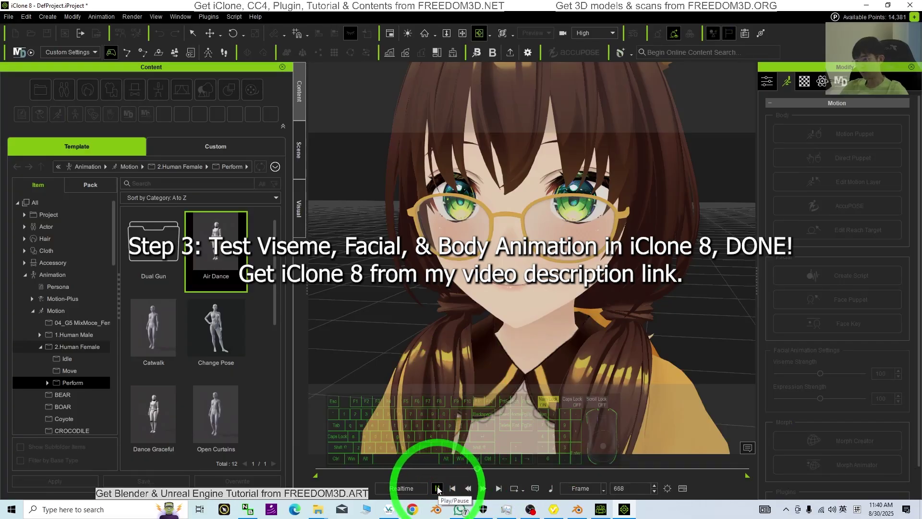
pyautogui.click(440, 488)
pyautogui.click(456, 492)
pyautogui.moveTo(458, 492); pyautogui.dragTo(483, 459)
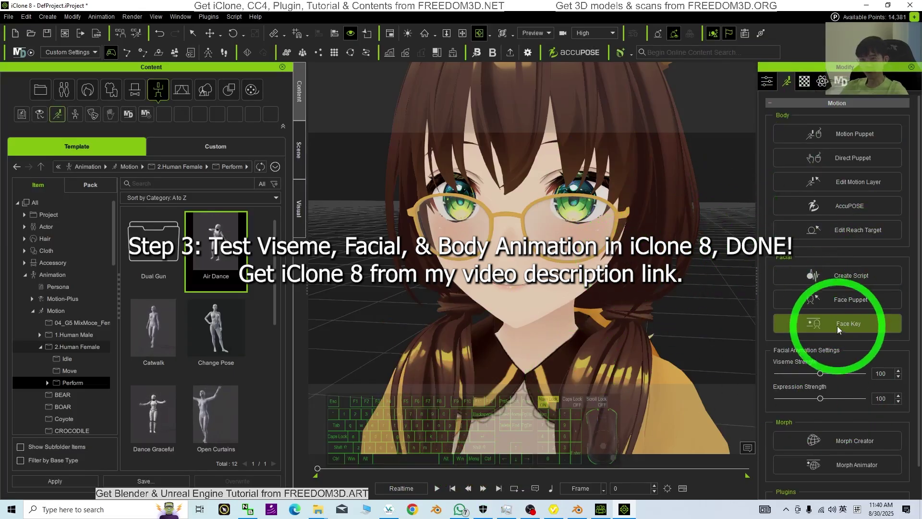
pyautogui.click(847, 326)
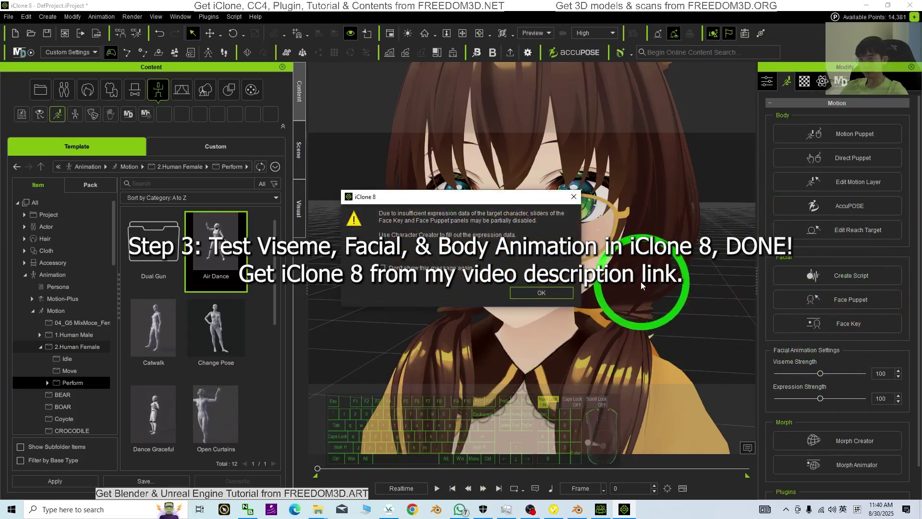
# Dismiss the expression-data warning and show the morph sliders under Face Key Modify
pyautogui.click(567, 295)
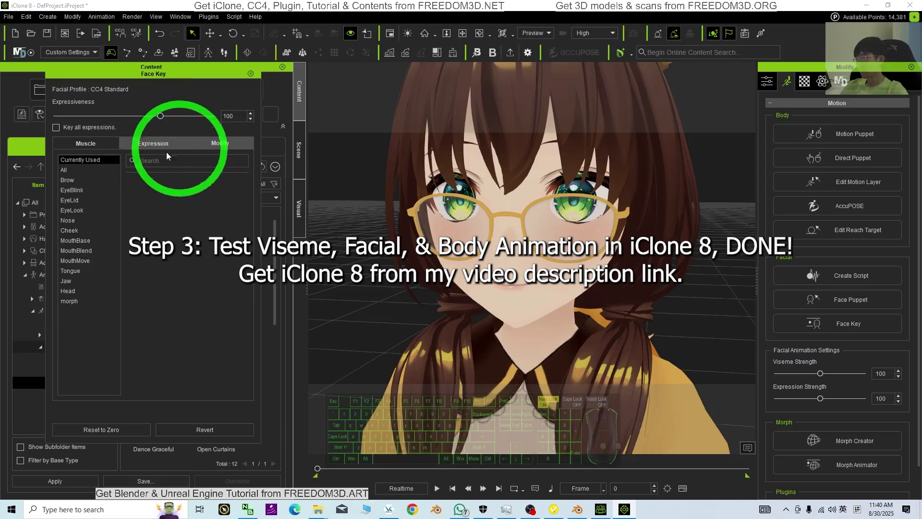
pyautogui.click(99, 144)
pyautogui.click(217, 147)
pyautogui.click(72, 305)
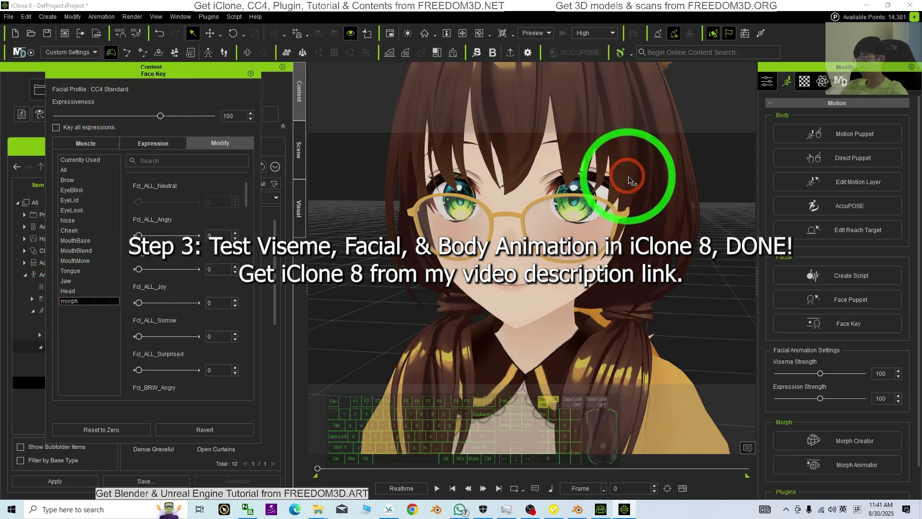
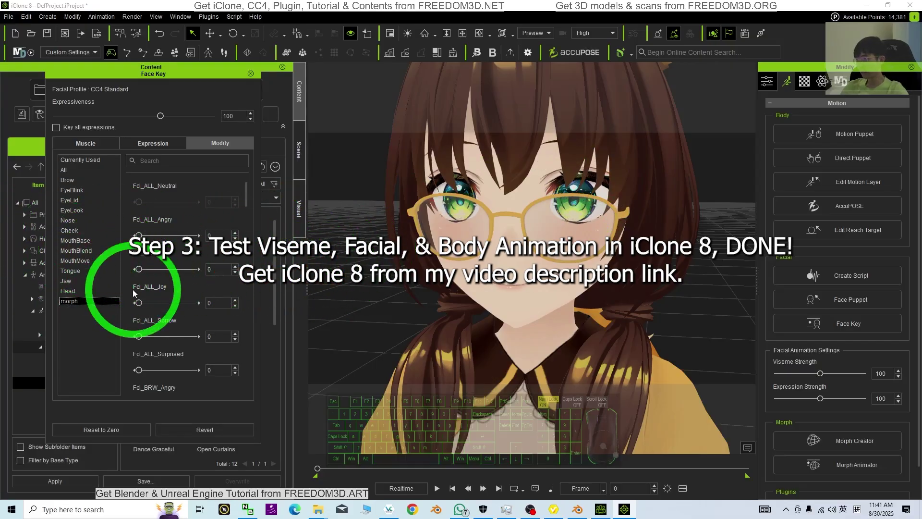
pyautogui.moveTo(142, 308); pyautogui.dragTo(104, 327)
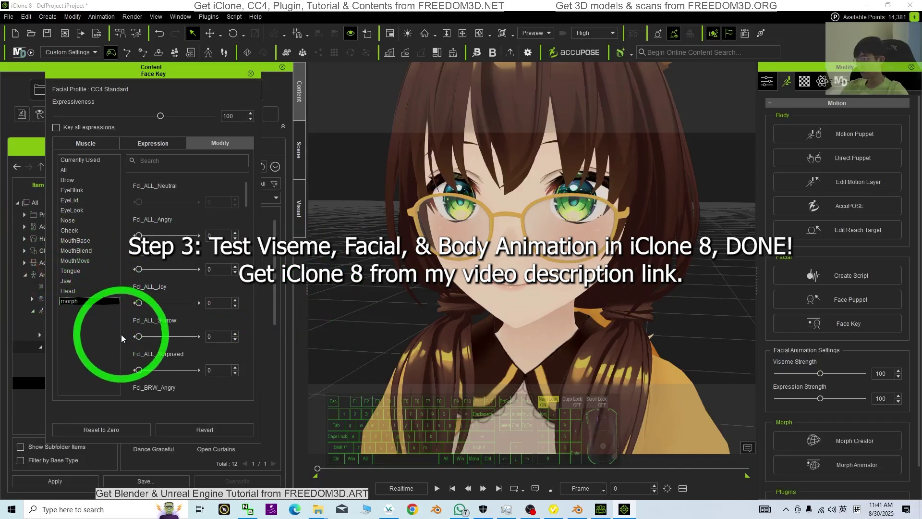
pyautogui.click(143, 339)
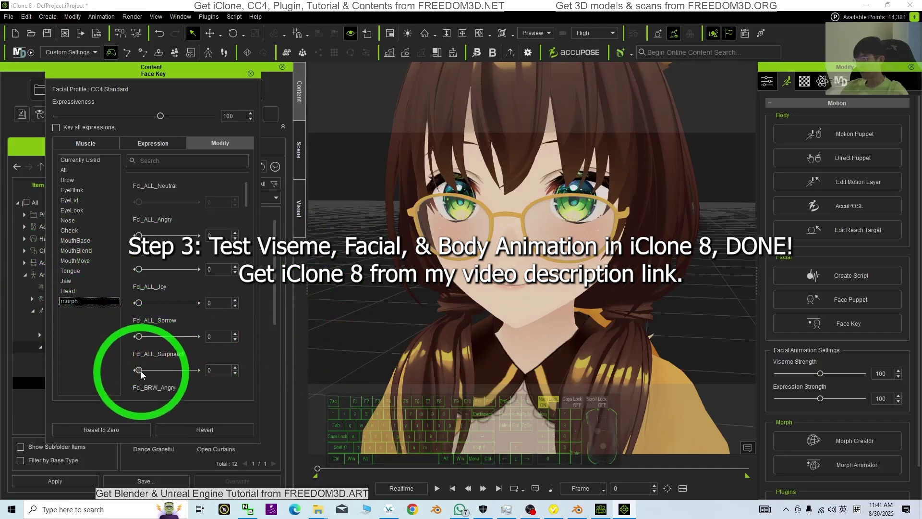
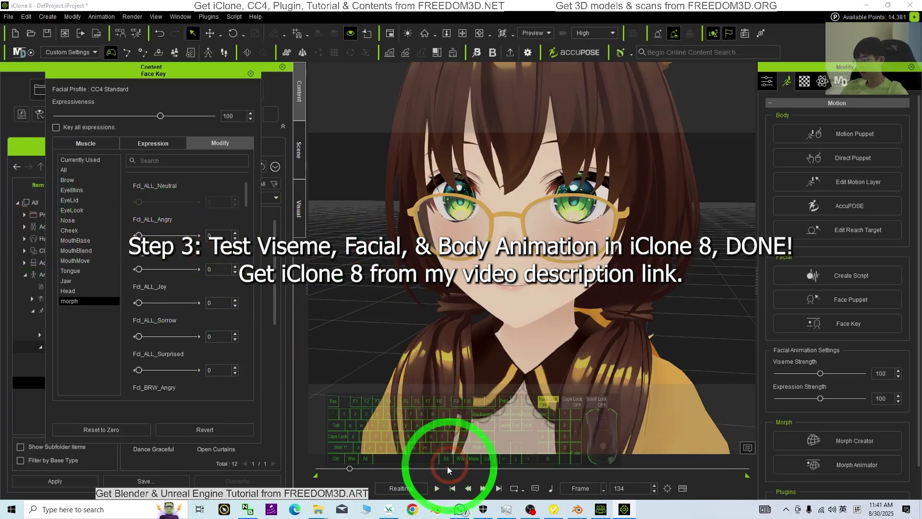
pyautogui.click(439, 492)
pyautogui.click(442, 489)
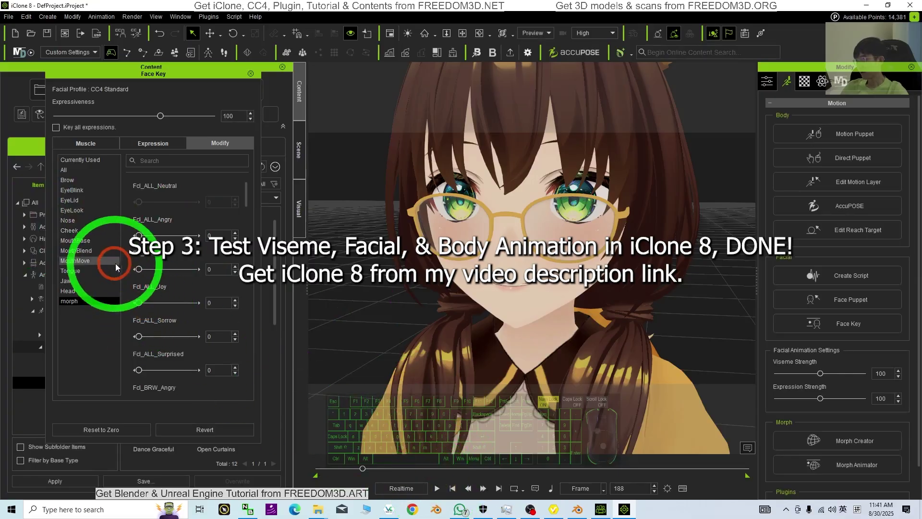
# Slide Fd_ALL_Angry and Fd_ALL_Joy to 100 and back to 0
pyautogui.click(144, 270)
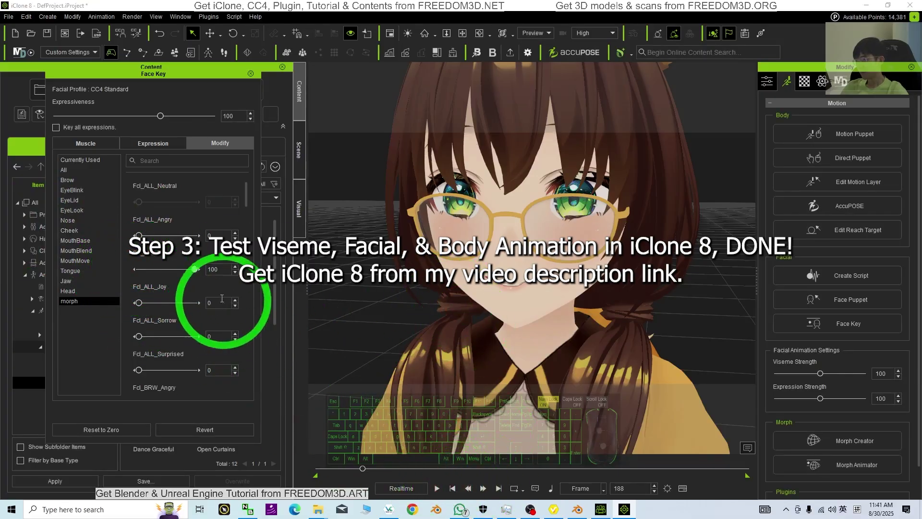
pyautogui.moveTo(165, 267); pyautogui.dragTo(56, 268)
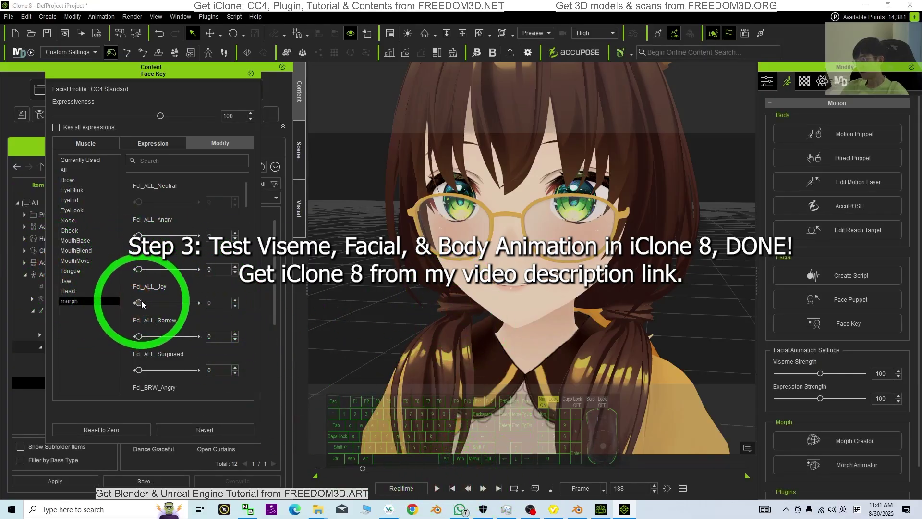
pyautogui.click(143, 303)
pyautogui.click(437, 490)
pyautogui.click(437, 492)
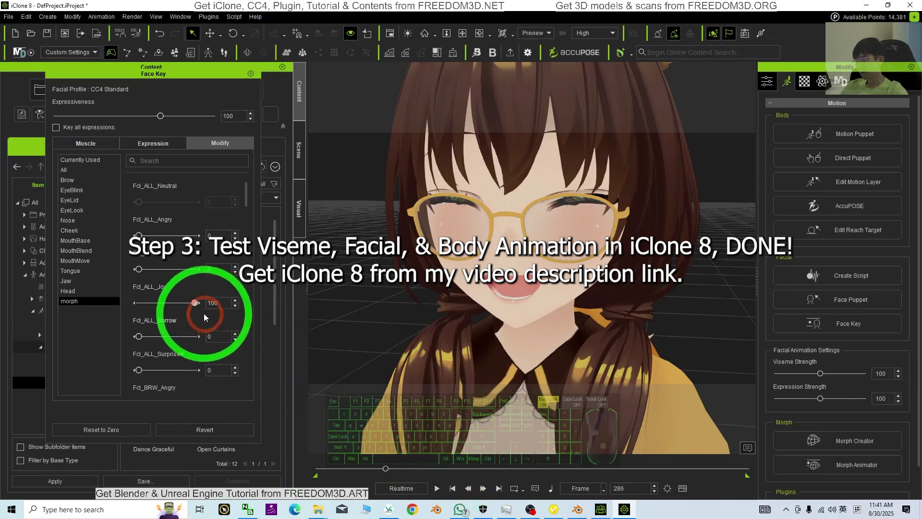
pyautogui.moveTo(195, 304); pyautogui.dragTo(64, 291)
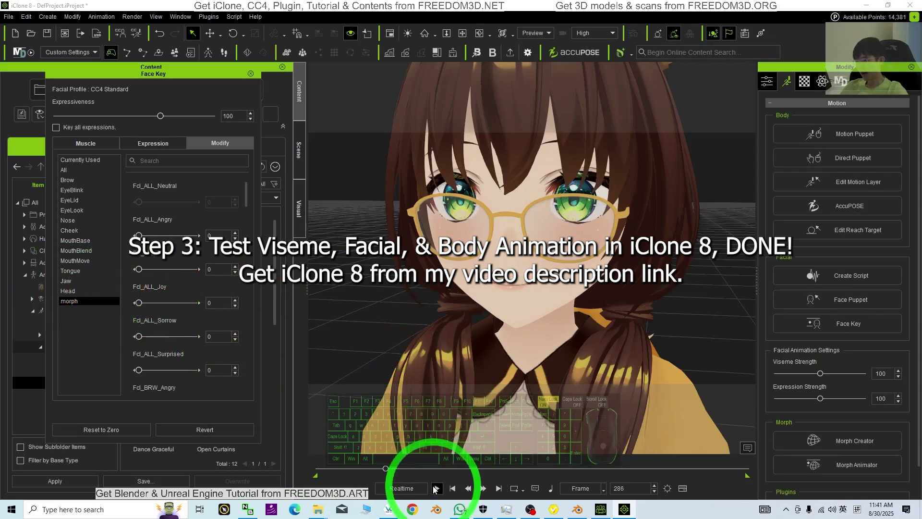
# Scrub the timeline, reframe the character and close the Face Key editor
pyautogui.moveTo(441, 487); pyautogui.dragTo(440, 495)
pyautogui.click(446, 487)
pyautogui.click(444, 489)
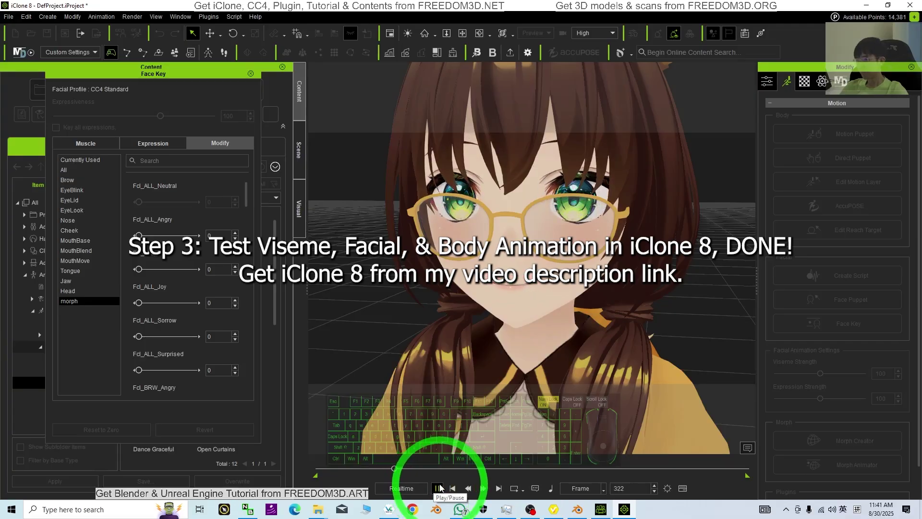
pyautogui.click(441, 488)
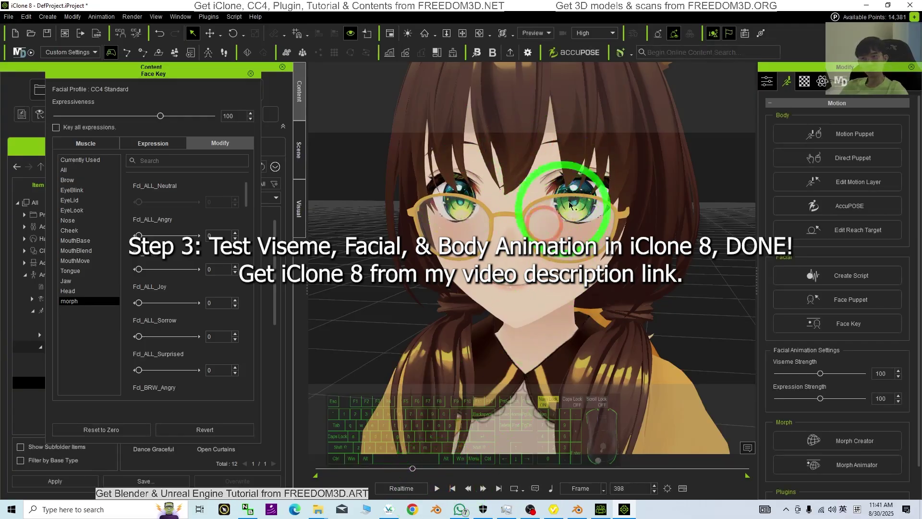
pyautogui.press('z')
pyautogui.write('xcc')
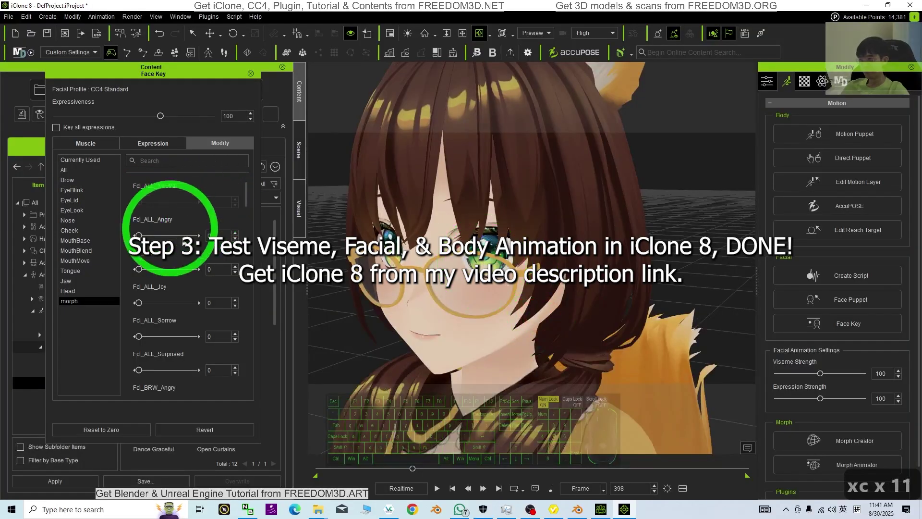
pyautogui.press('x')
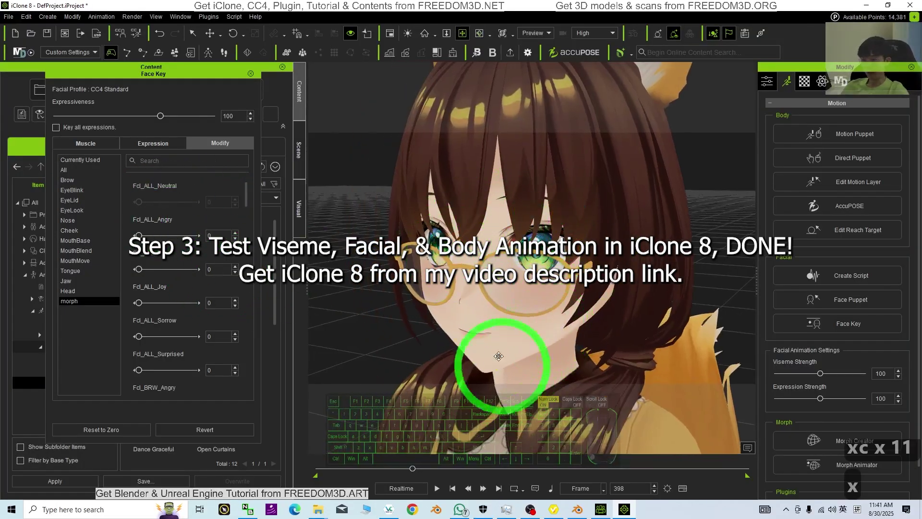
pyautogui.click(241, 84)
pyautogui.click(266, 123)
pyautogui.write('x')
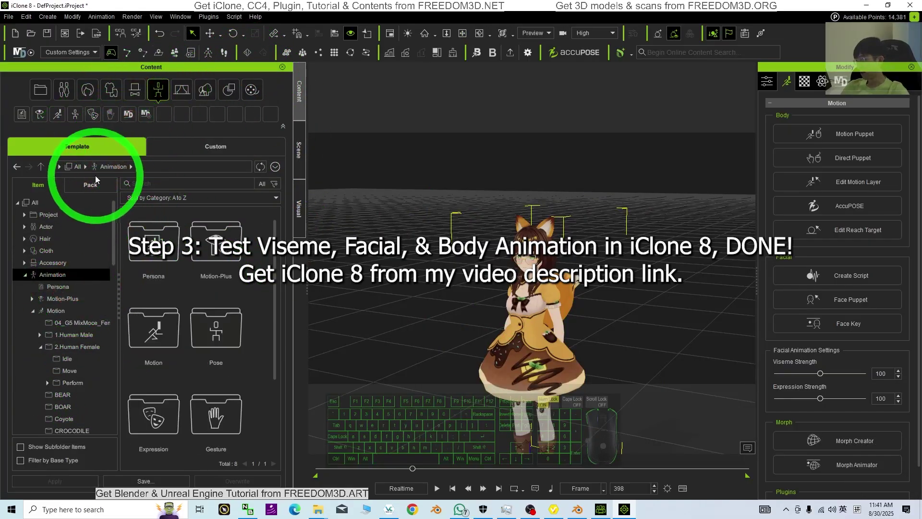
# Browse the Content animation library to the Motion > 2.Human Female performance folder
pyautogui.click(166, 92)
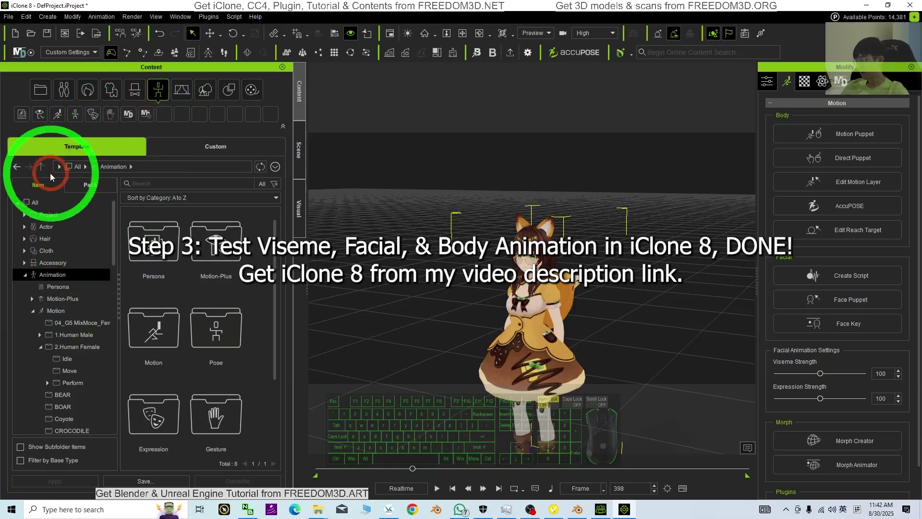
pyautogui.click(45, 287)
pyautogui.click(51, 274)
pyautogui.middleClick(185, 284)
pyautogui.middleClick(236, 337)
pyautogui.scroll(3)
pyautogui.doubleClick(160, 309)
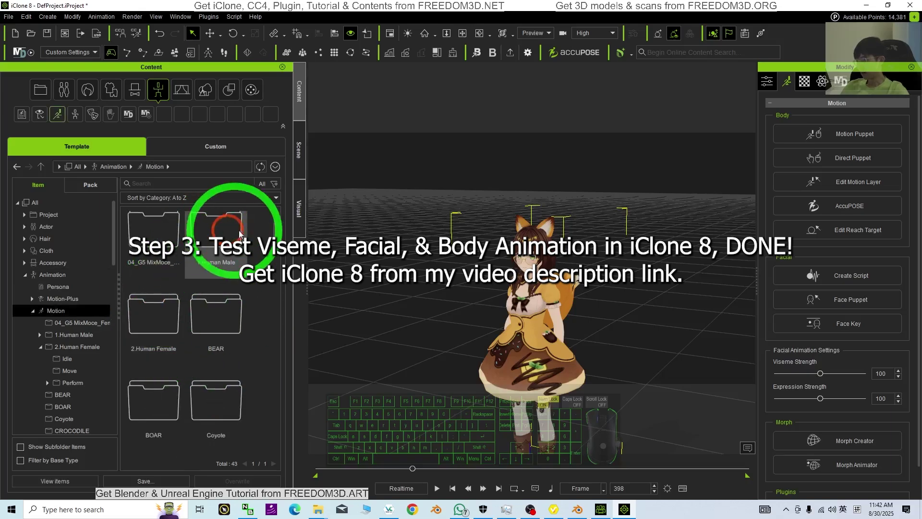
pyautogui.click(166, 304)
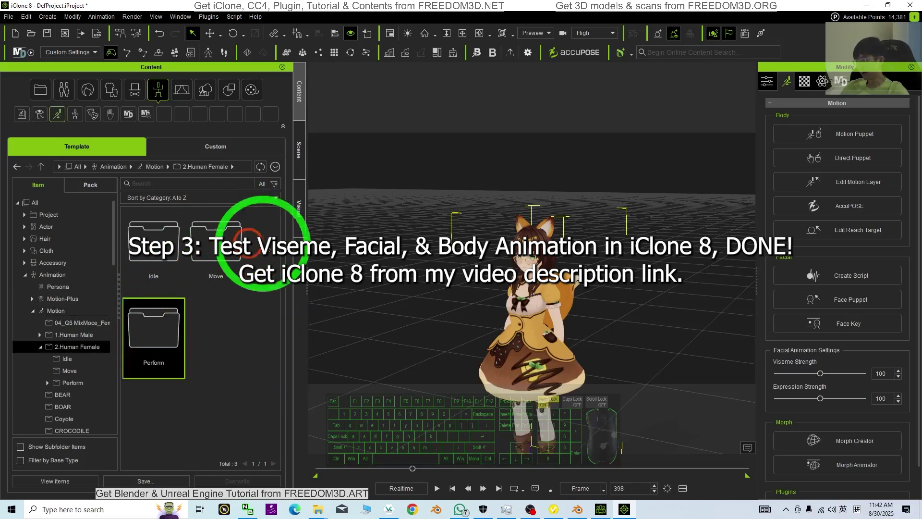
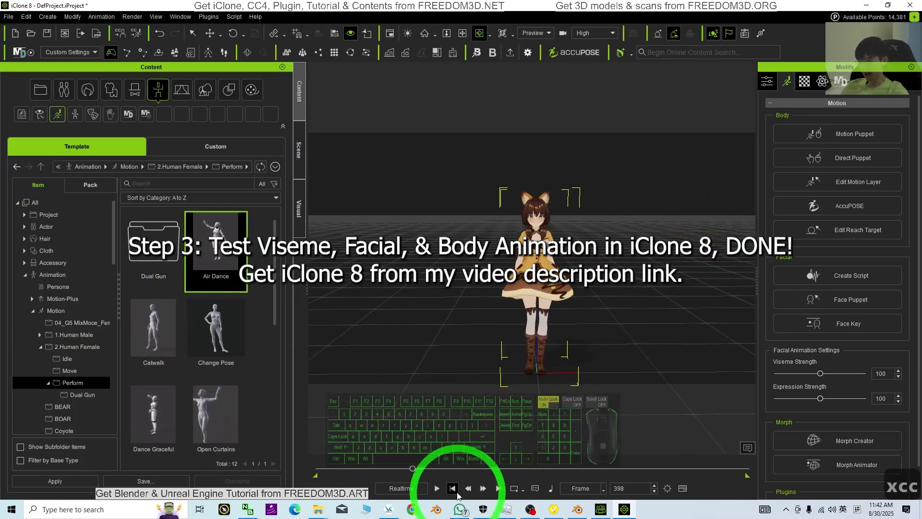
# Apply the Air Dance motion to the character, stop its playback and show the timeline
pyautogui.click(438, 487)
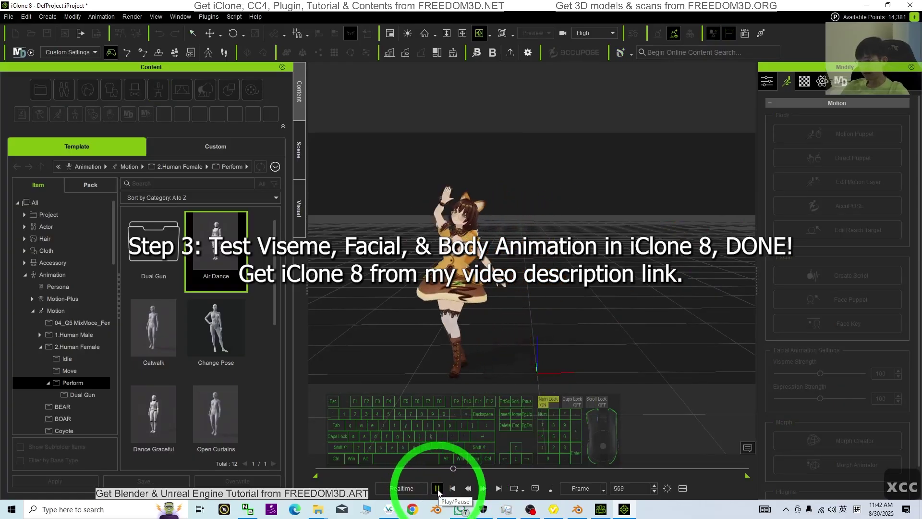
pyautogui.click(441, 491)
pyautogui.click(457, 492)
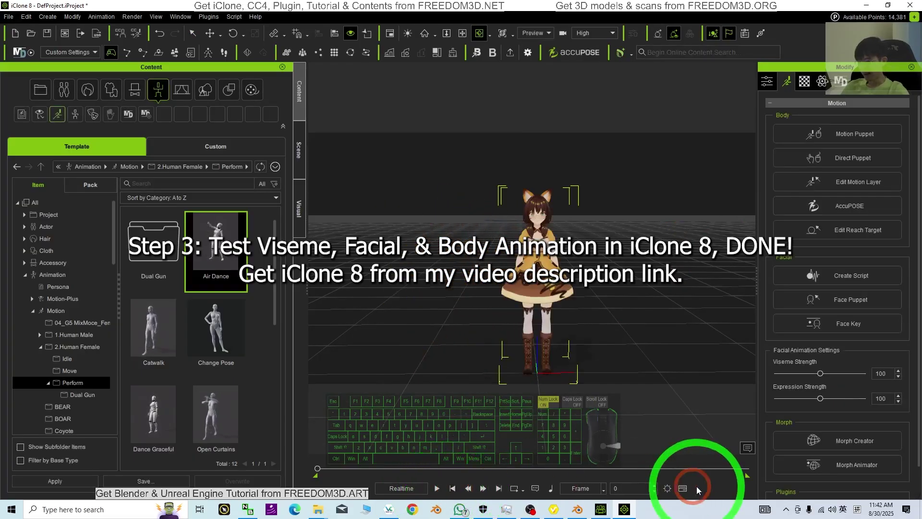
pyautogui.click(686, 490)
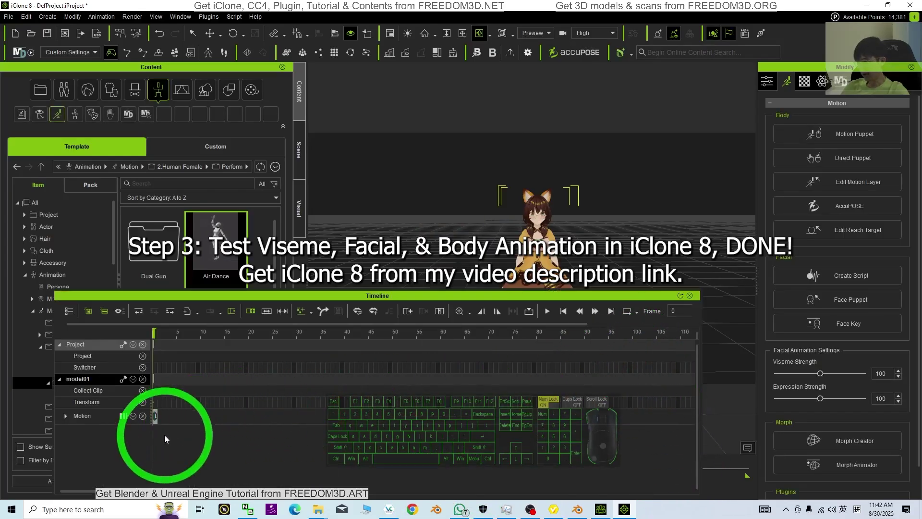
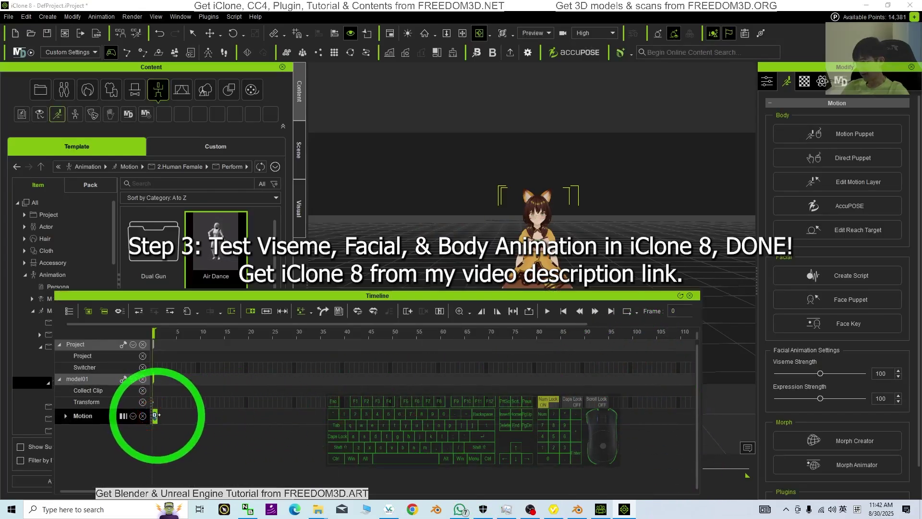
# Review the Motion clip on the timeline, close it and start playing the Air Dance animation
pyautogui.press('Delete')
pyautogui.click(695, 302)
pyautogui.click(693, 298)
pyautogui.click(221, 257)
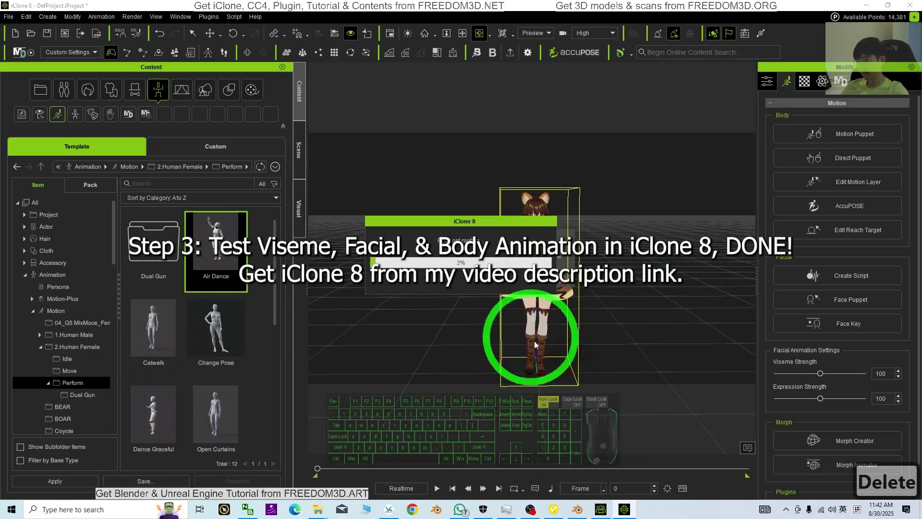
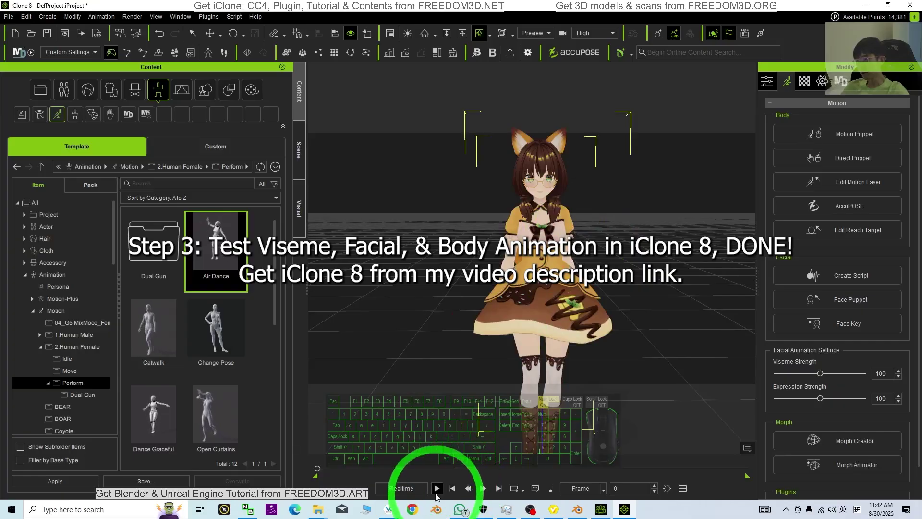
pyautogui.click(438, 493)
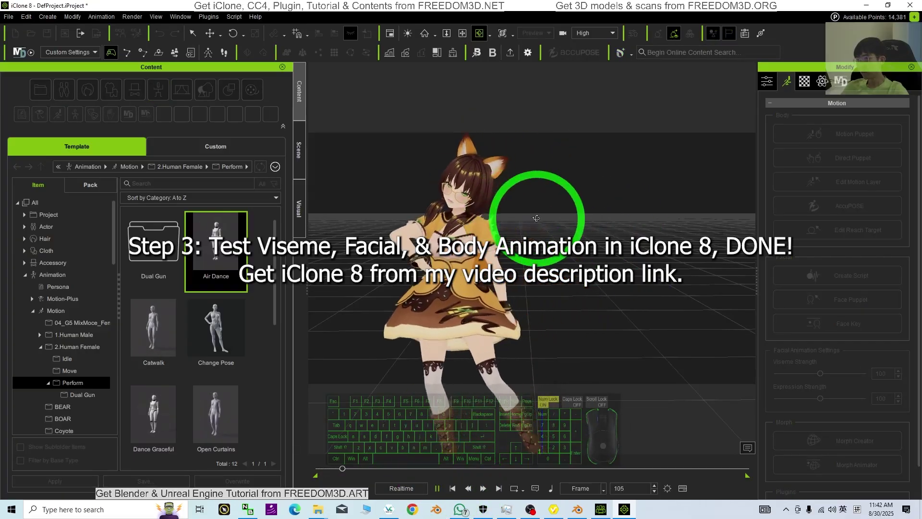
# Toggle viewport display hotkeys (x, c) while the character performs the Air Dance
pyautogui.press('x')
pyautogui.write('xxx')
pyautogui.press('x')
pyautogui.press('x')
pyautogui.press('x')
pyautogui.press('x')
pyautogui.press('c')
pyautogui.press('c')
pyautogui.press('c')
pyautogui.press('c')
pyautogui.press('c')
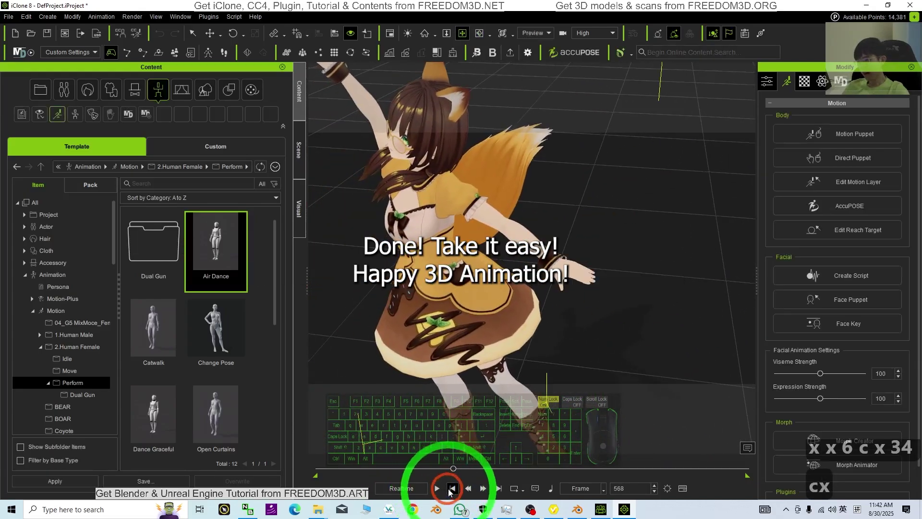
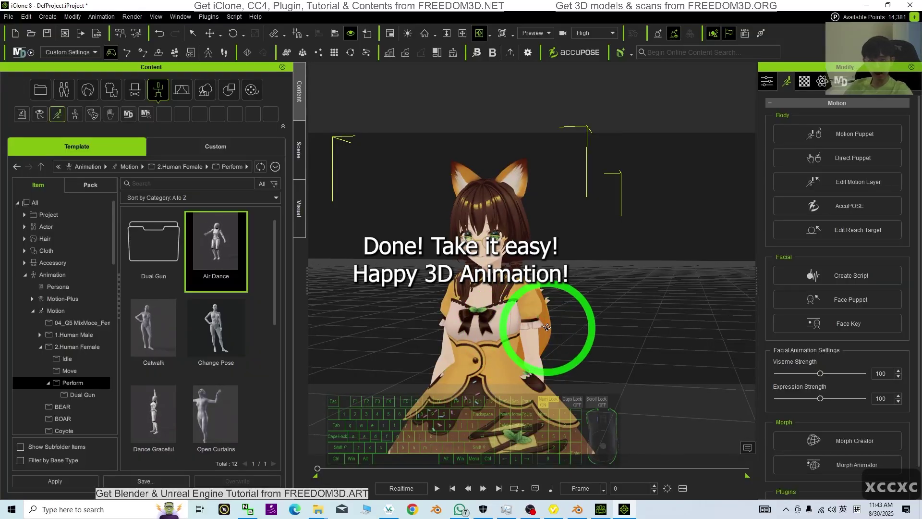
pyautogui.press('x')
pyautogui.write('xxcc')
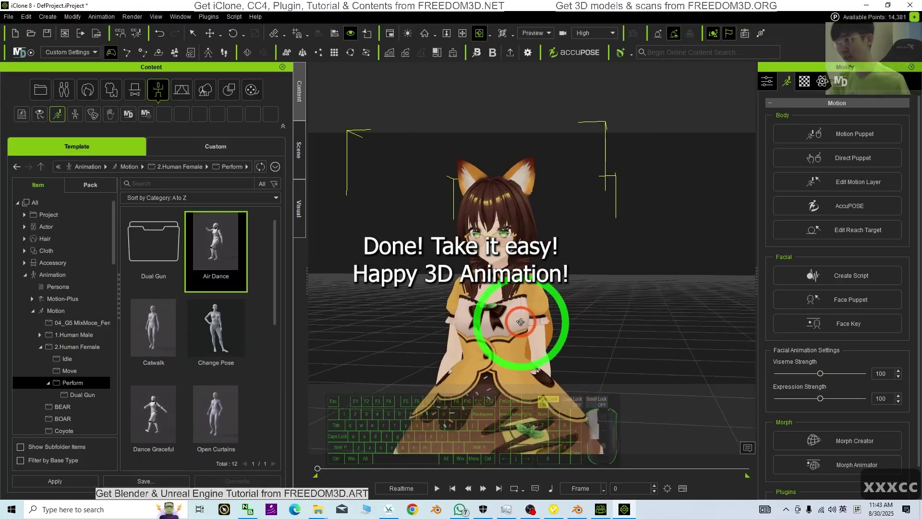